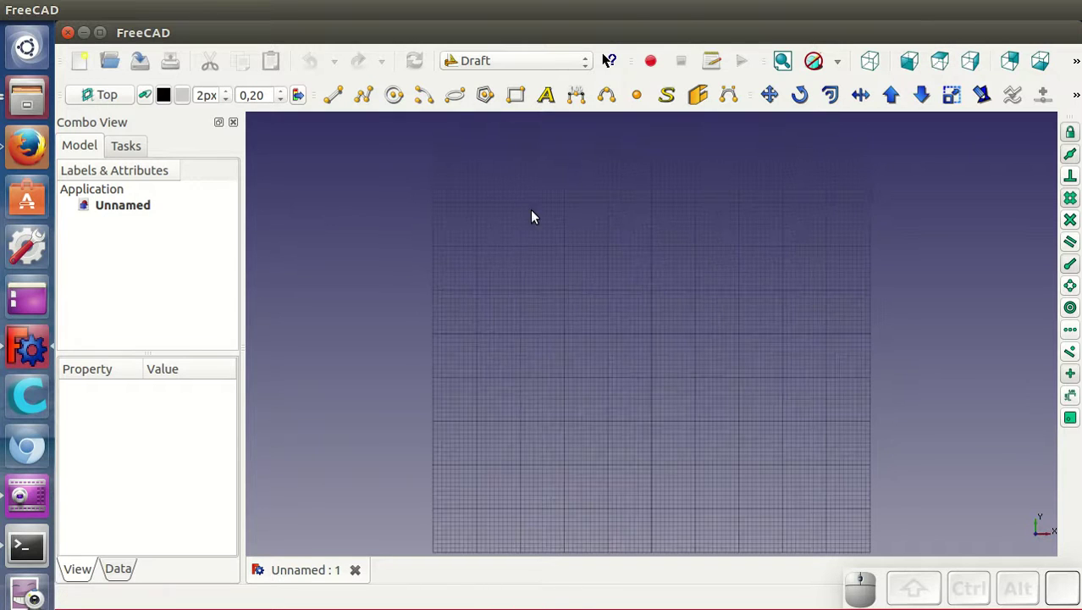
# Draw a two-point diagonal Draft line in the empty view and end the line command
pyautogui.scroll(3)
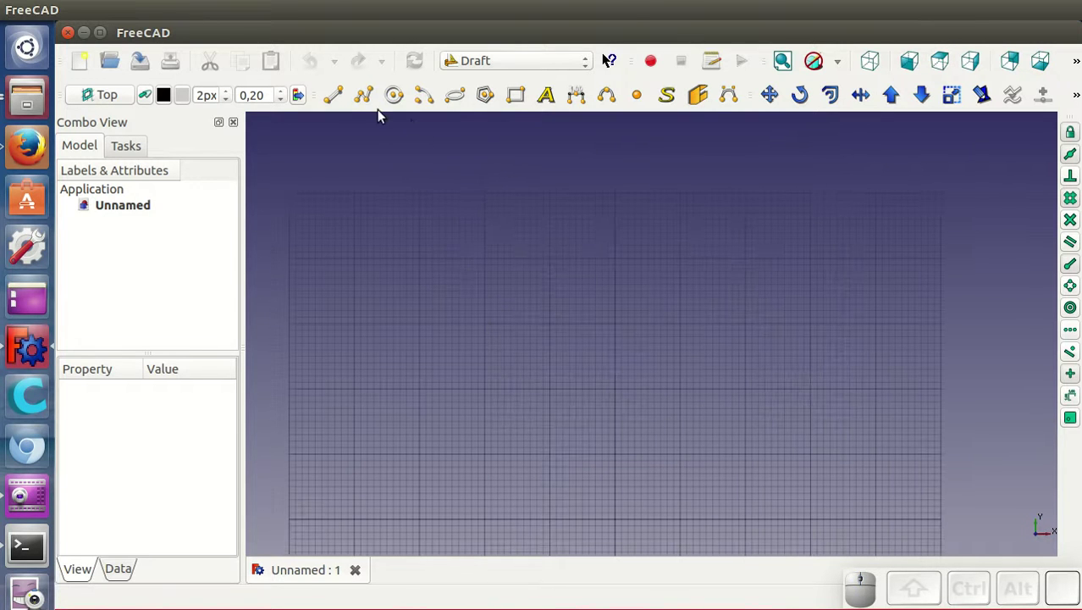
pyautogui.click(336, 101)
pyautogui.click(347, 318)
pyautogui.click(423, 241)
pyautogui.click(411, 280)
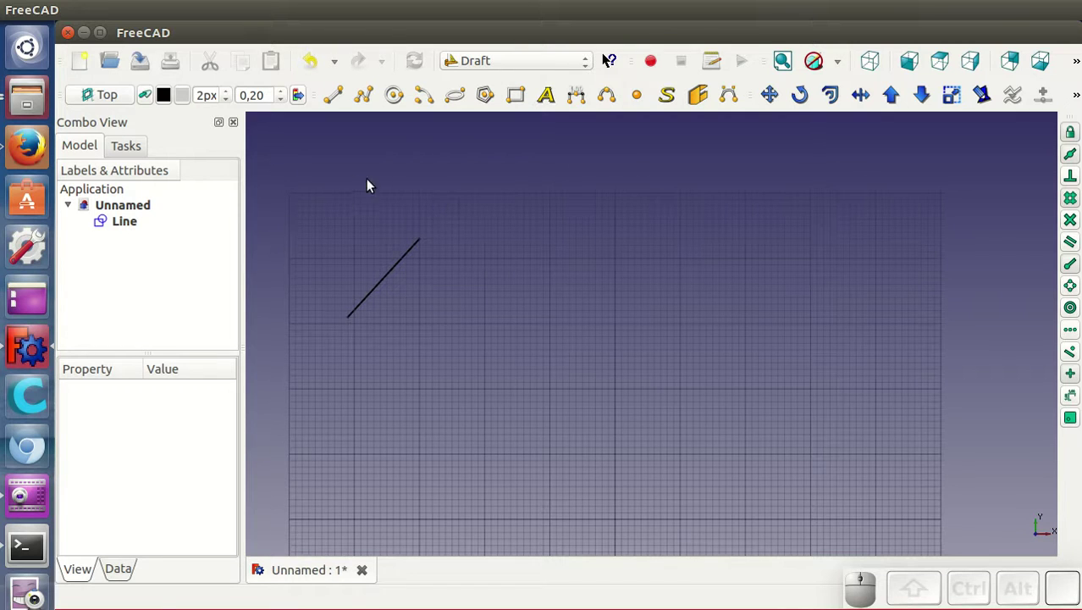
pyautogui.click(416, 187)
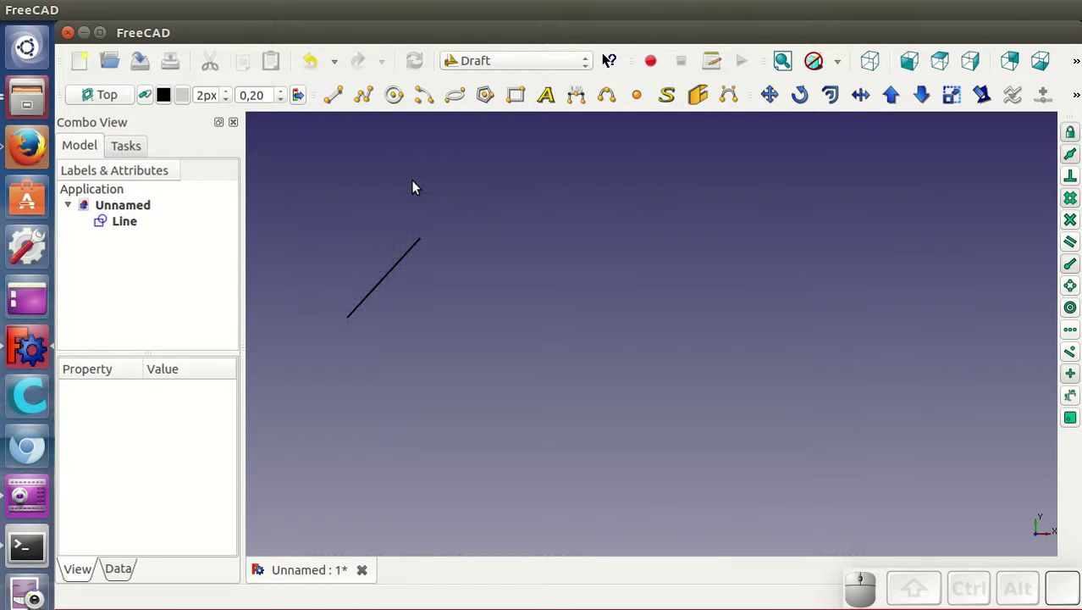
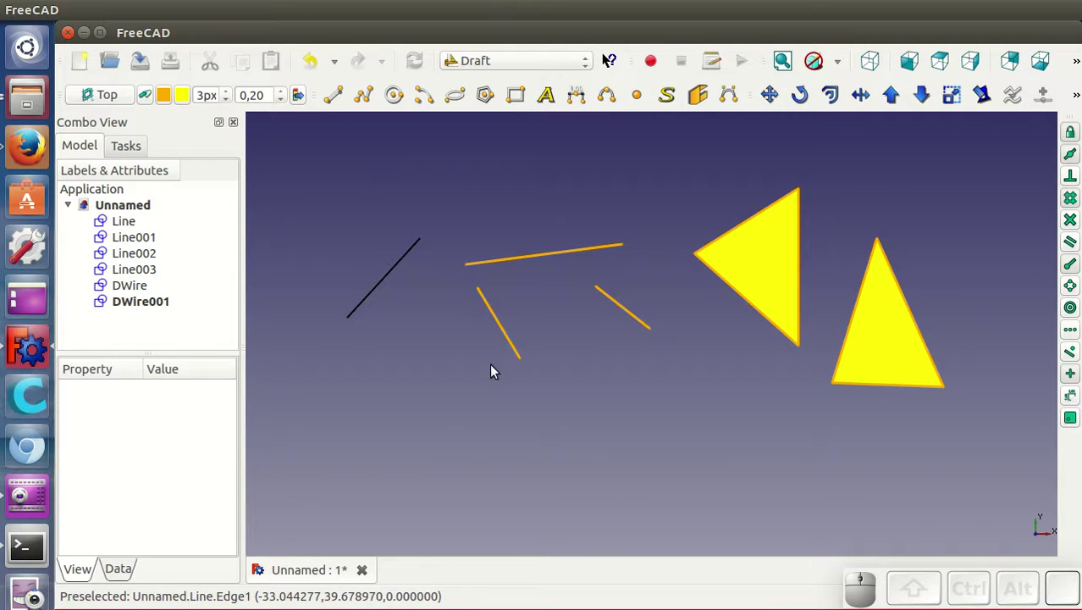
# Apply the blue 2px / pale cyan style to Line003 and the left triangle DWire, then pick black as the line colour
pyautogui.click(505, 330)
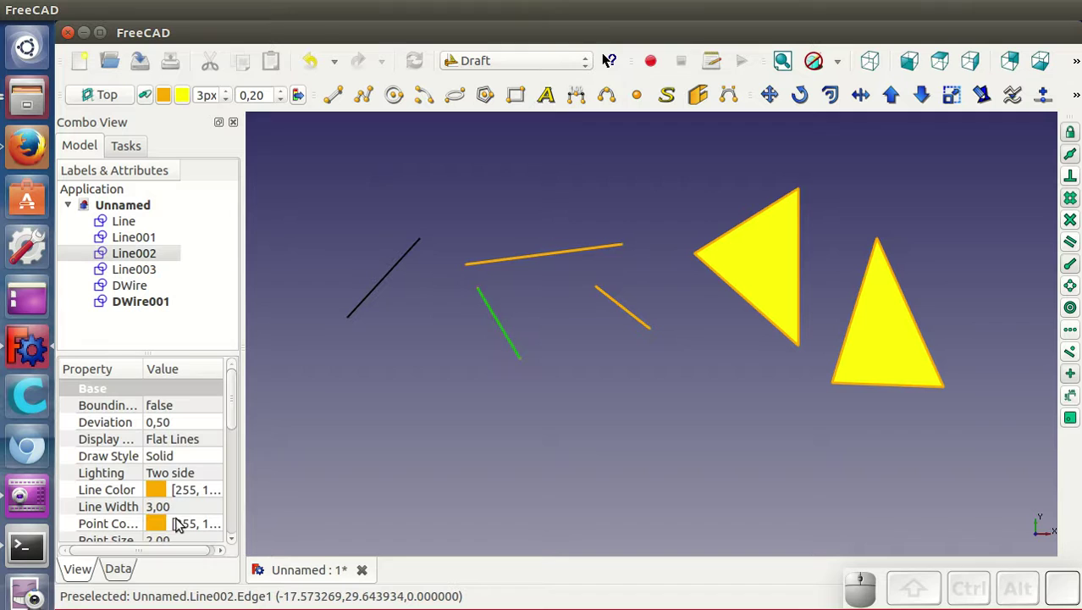
pyautogui.click(337, 387)
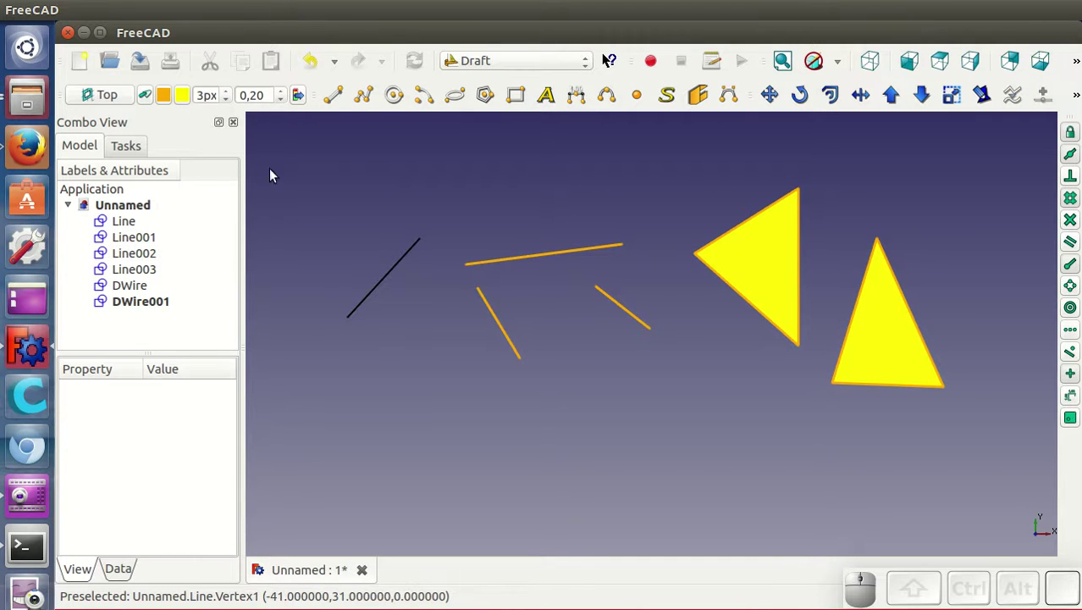
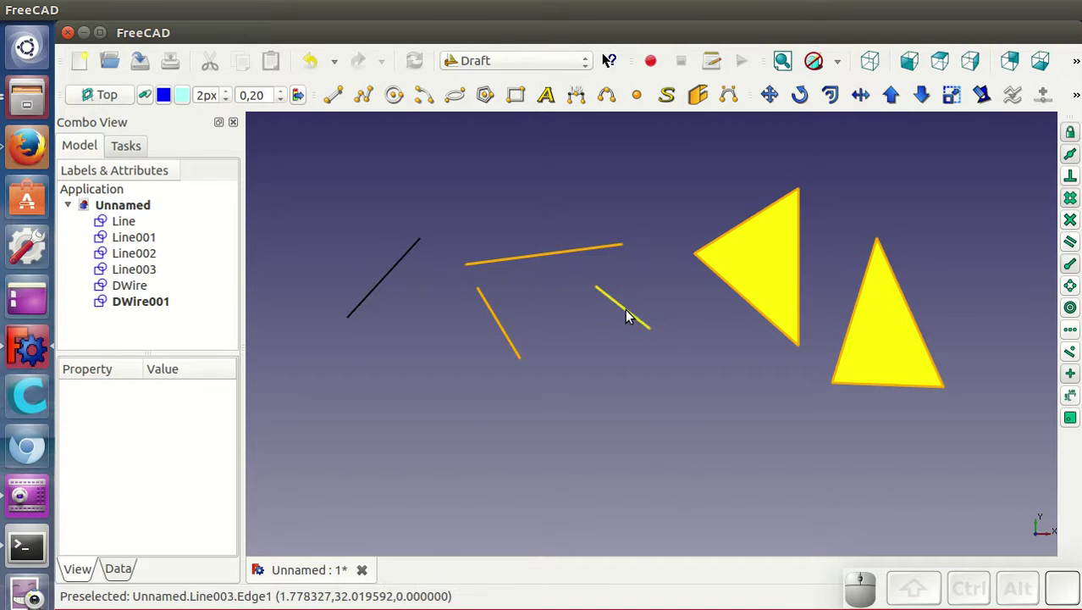
pyautogui.click(630, 316)
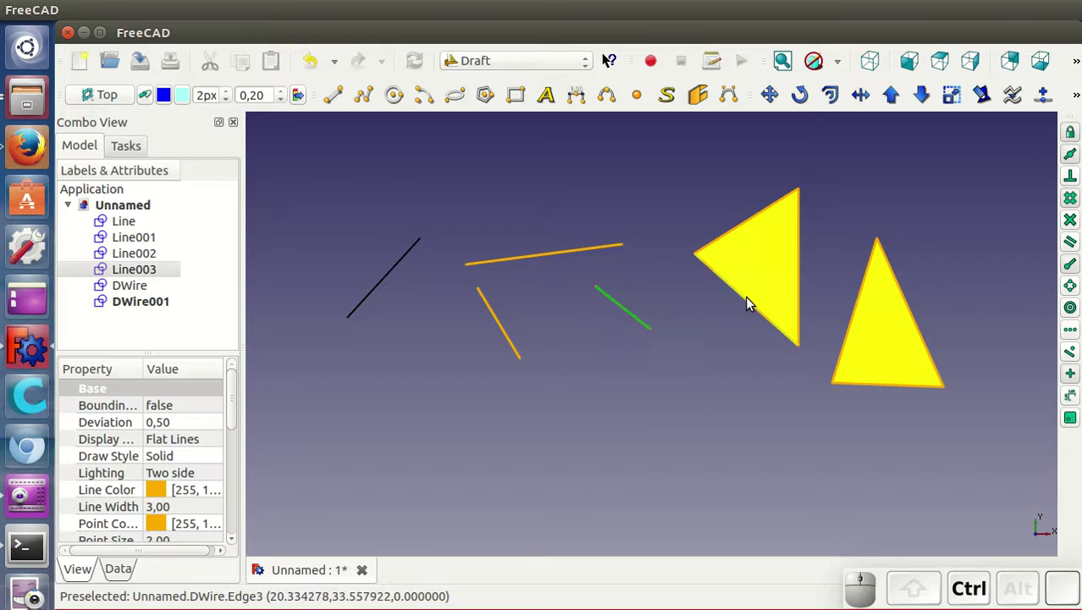
pyautogui.click(745, 300)
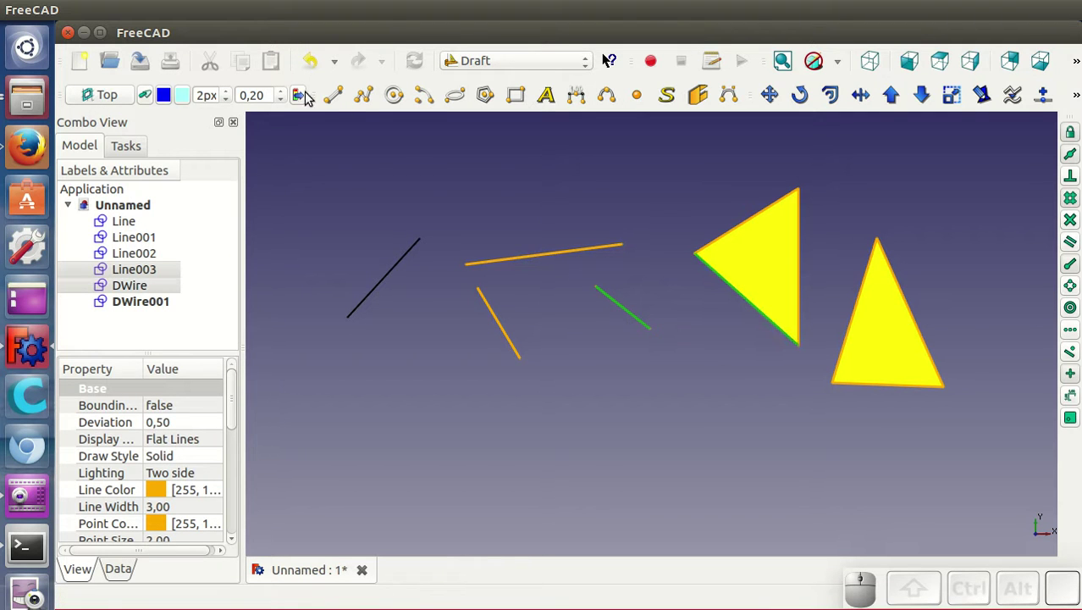
pyautogui.click(306, 95)
pyautogui.click(710, 371)
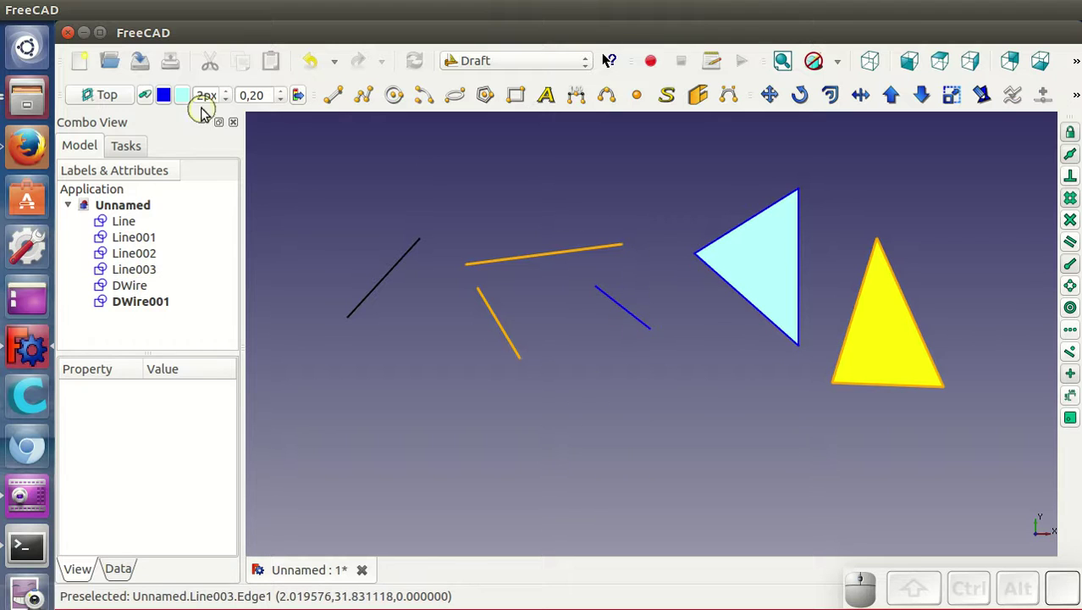
pyautogui.click(173, 97)
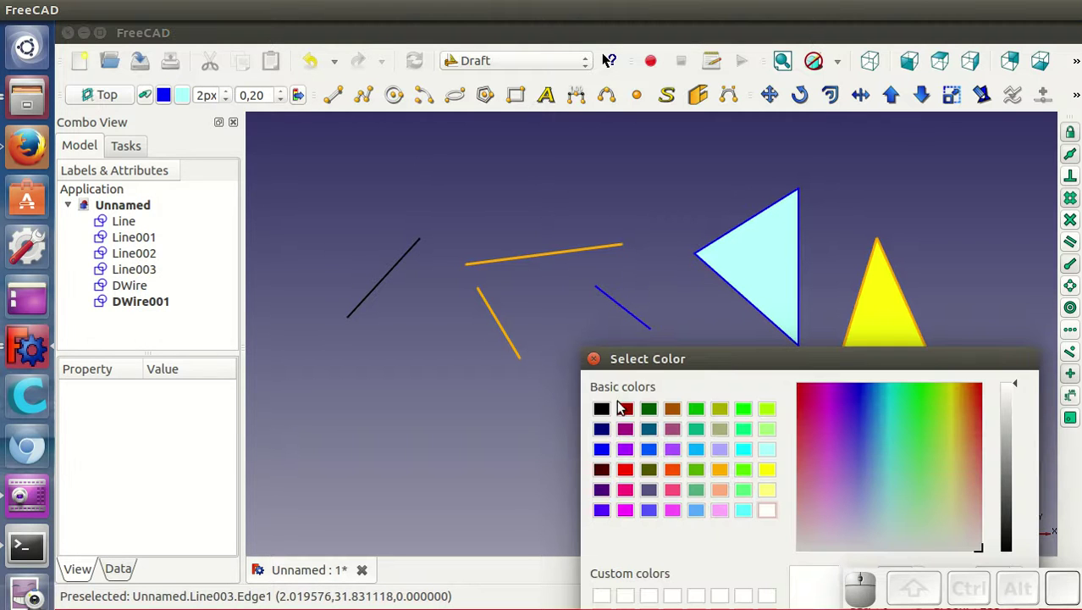
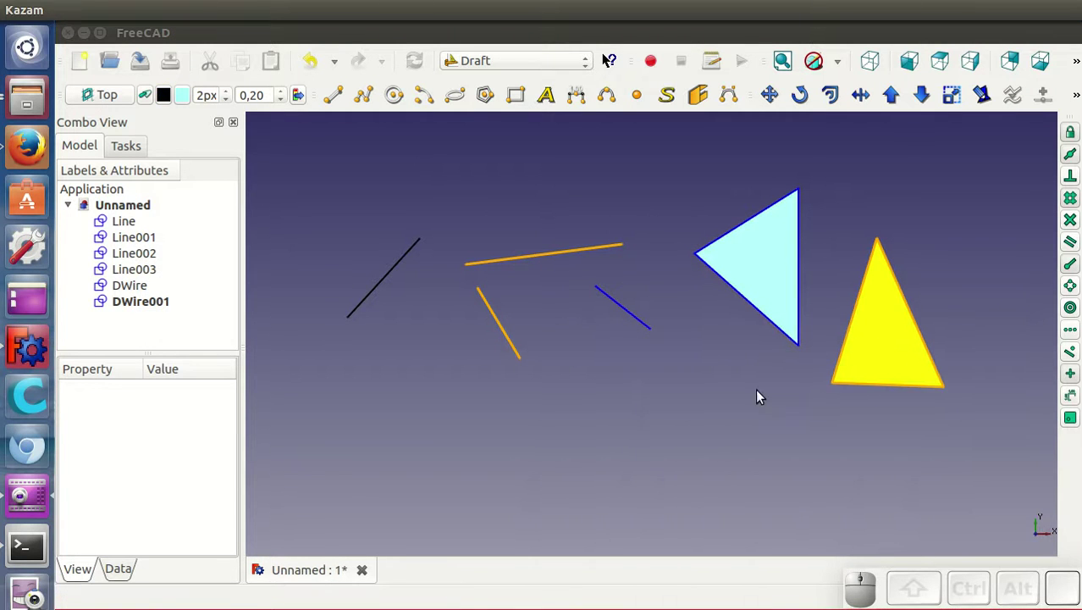
# Draw a horizontal Line004 below the shapes, constrained along X
pyautogui.scroll(-3)
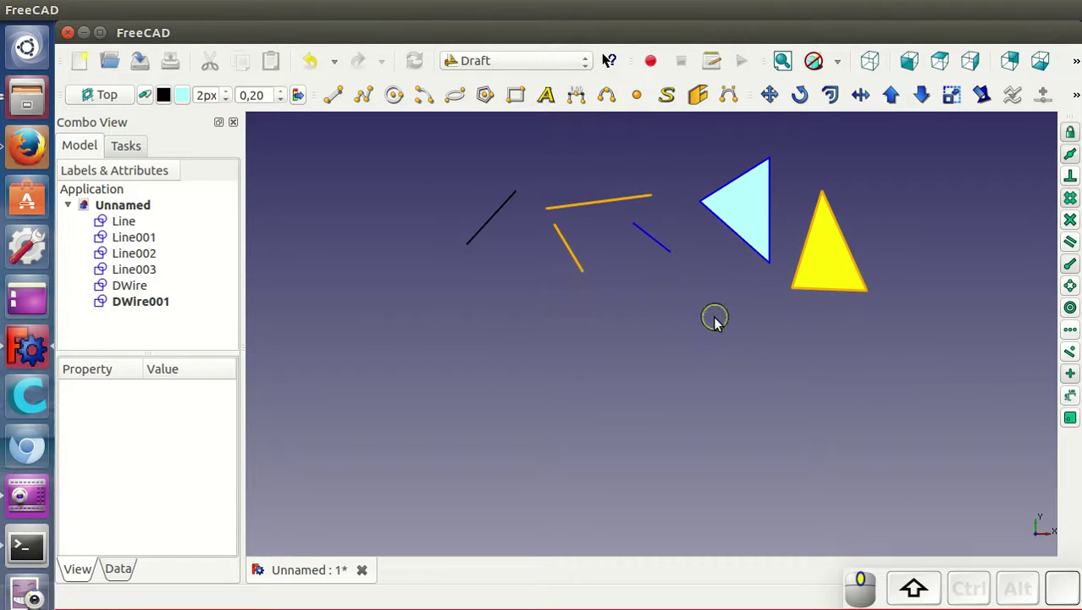
pyautogui.scroll(3)
pyautogui.click(554, 425)
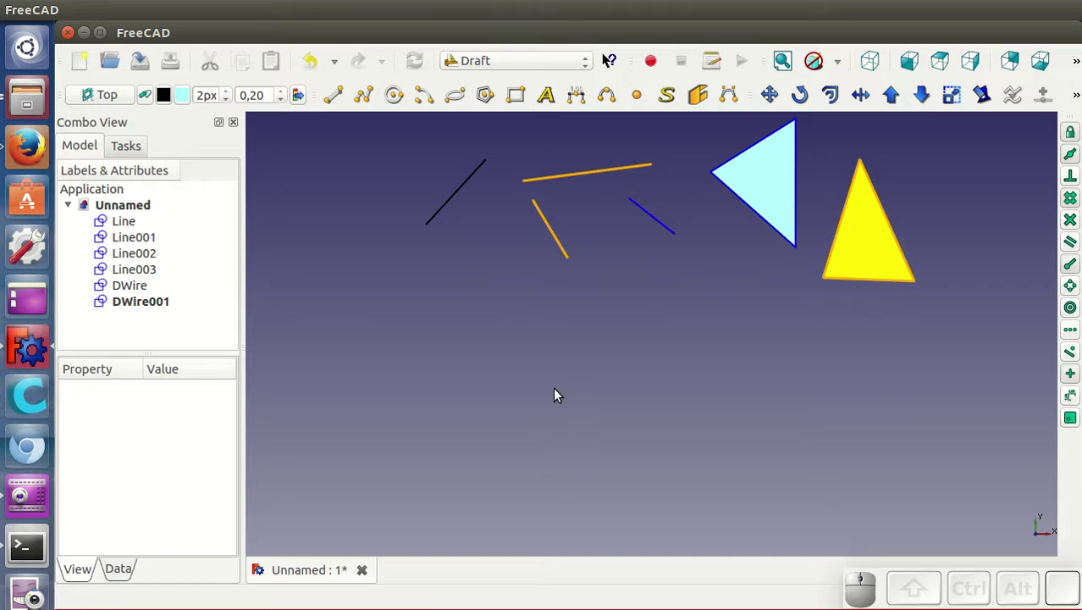
pyautogui.click(336, 105)
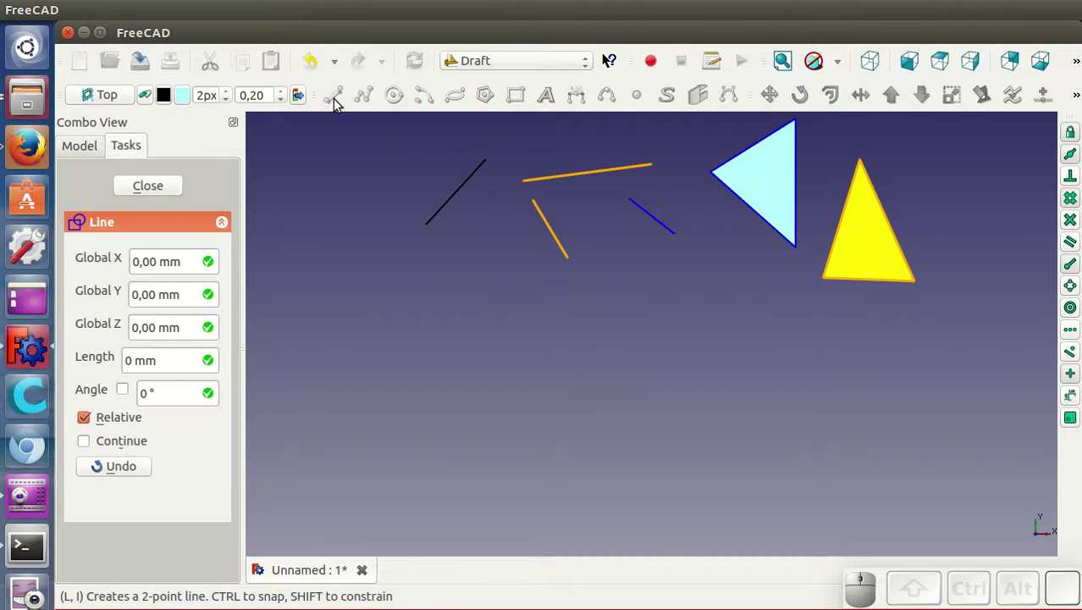
pyautogui.click(430, 402)
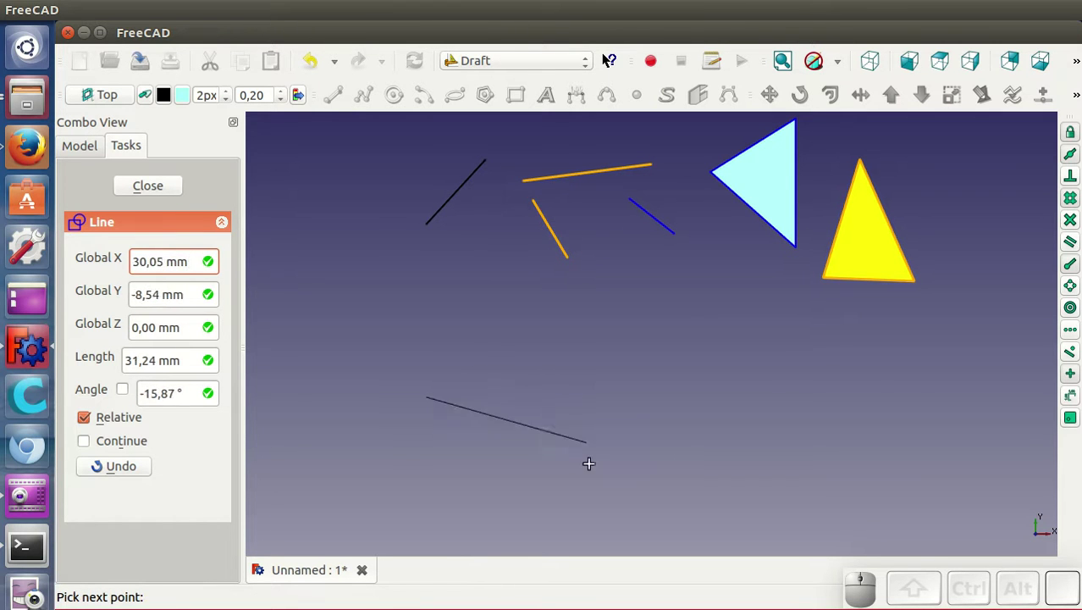
pyautogui.press('x')
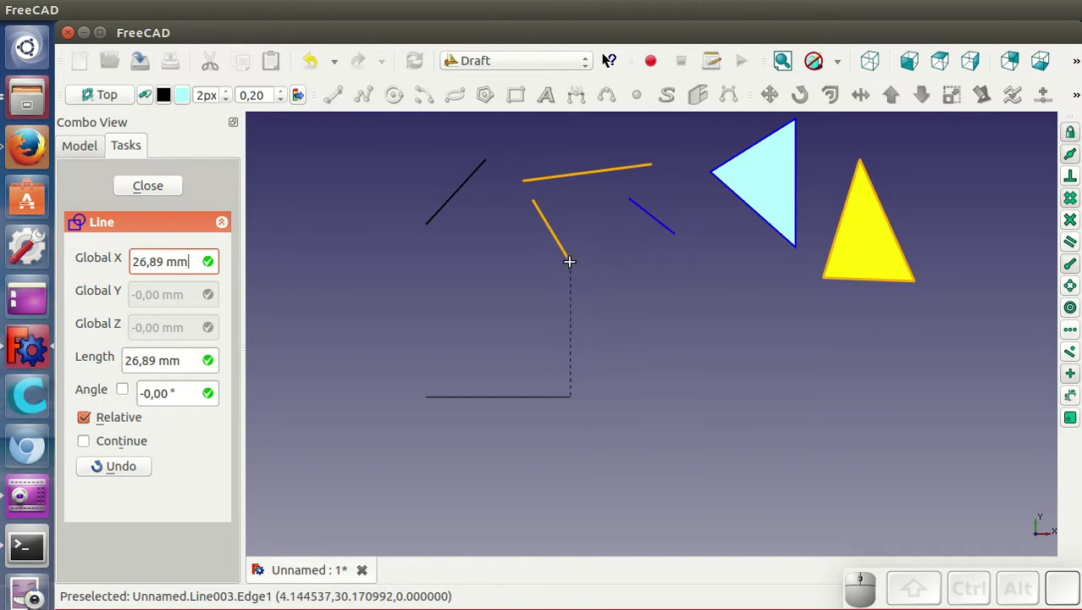
pyautogui.click(571, 258)
# Draw a vertical Line005 constrained along Y and a short slanted Line006 beside it
pyautogui.click(340, 102)
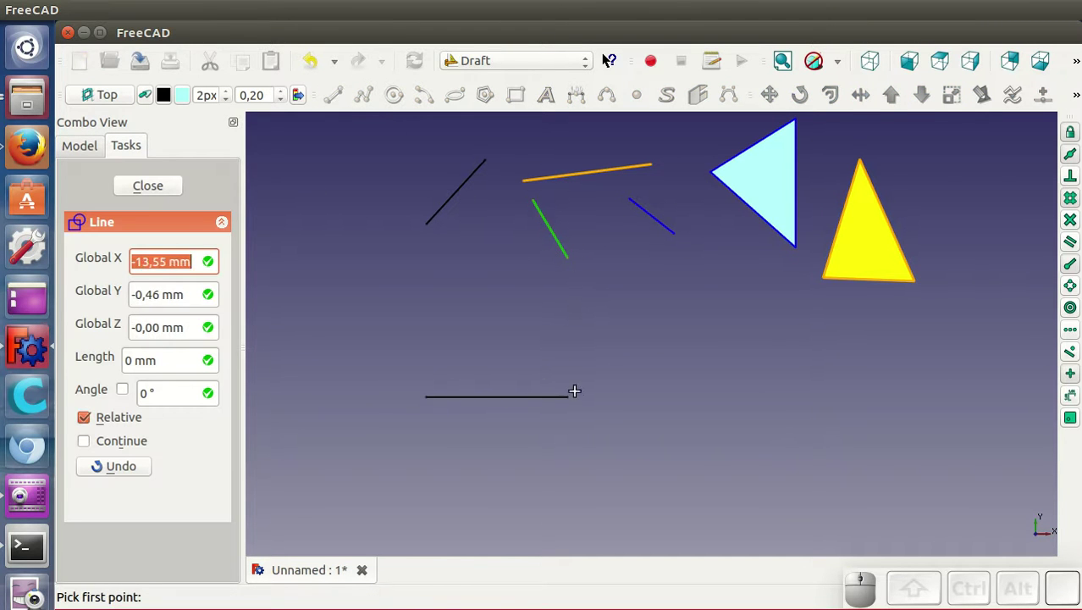
pyautogui.click(614, 397)
pyautogui.press('y')
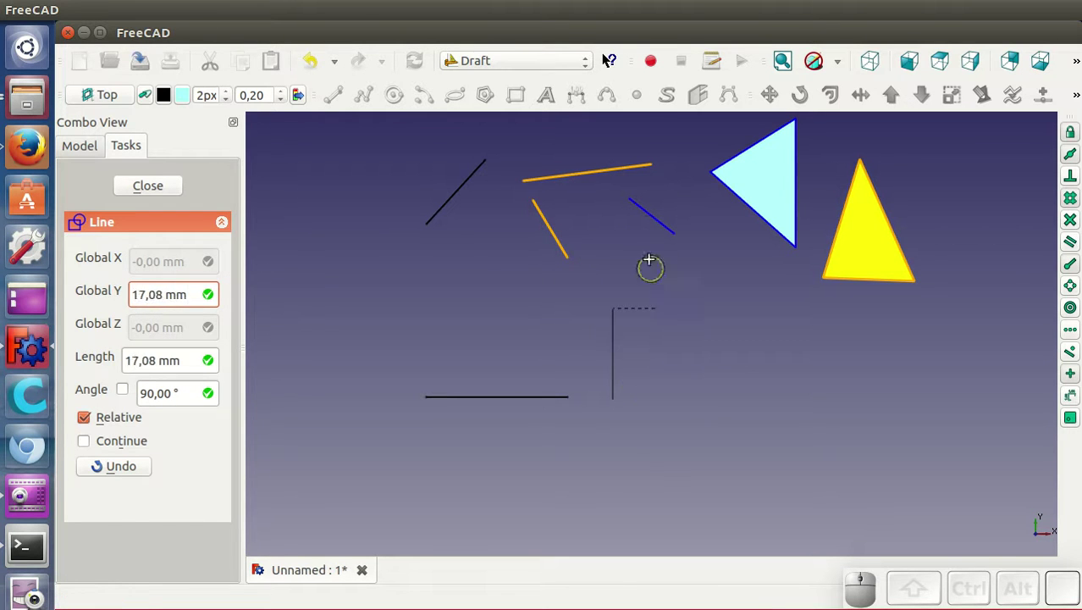
pyautogui.press('y')
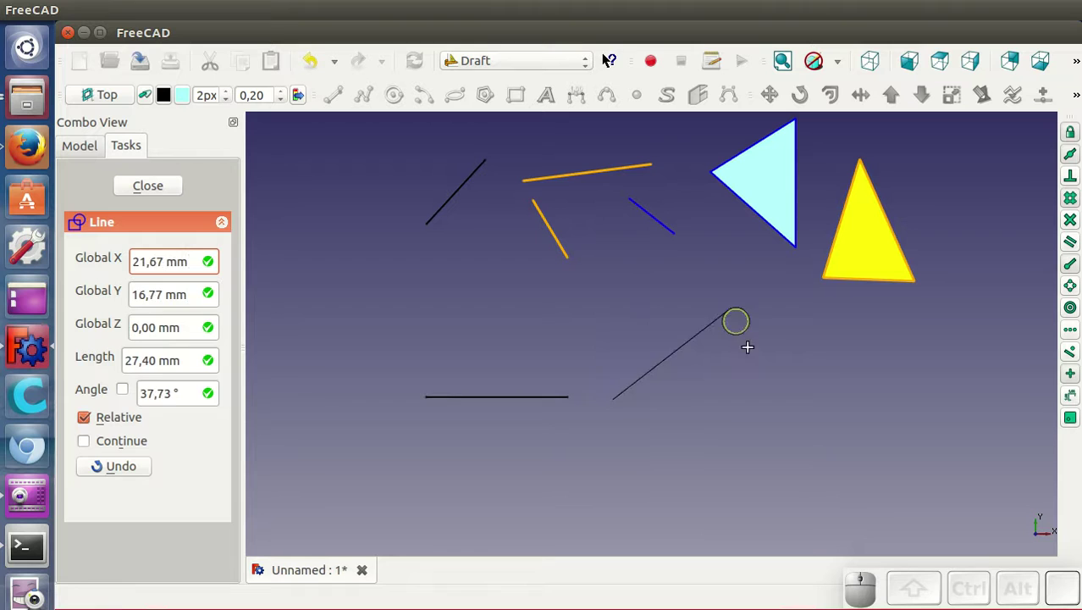
pyautogui.press('y')
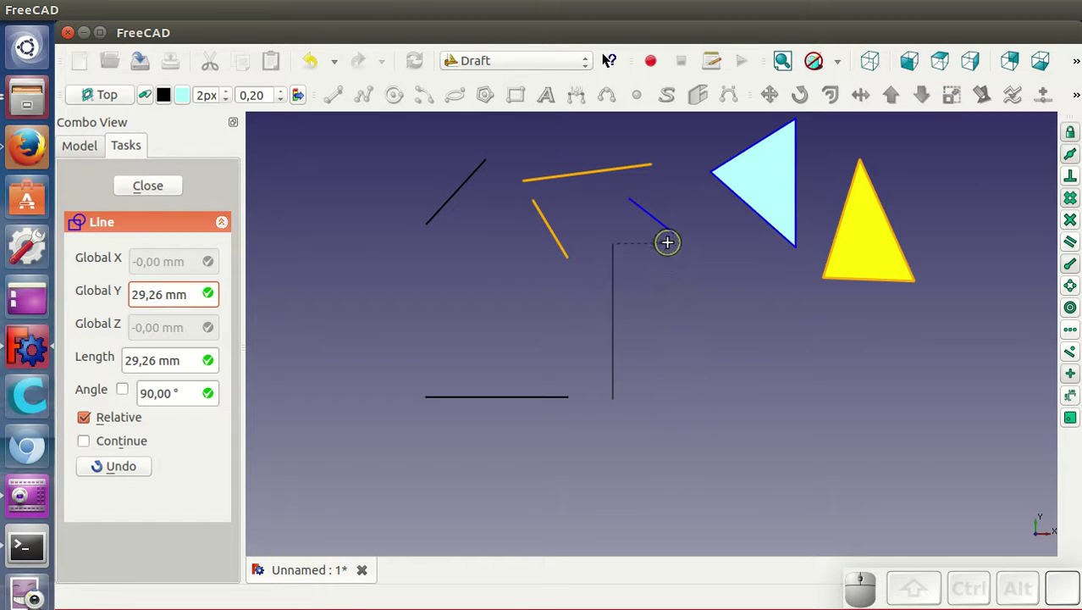
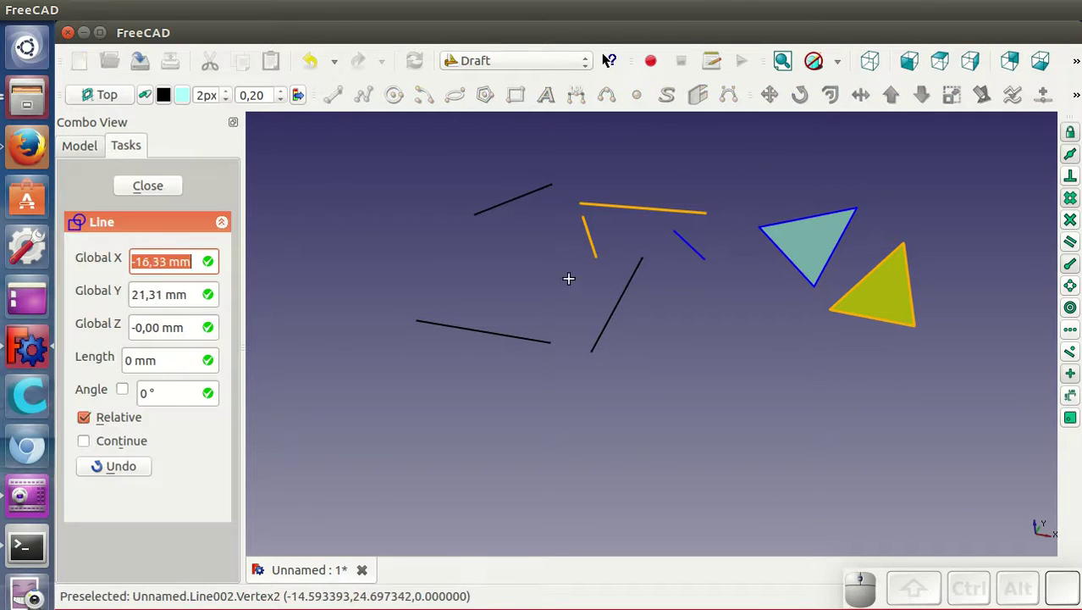
pyautogui.click(545, 309)
pyautogui.press('x')
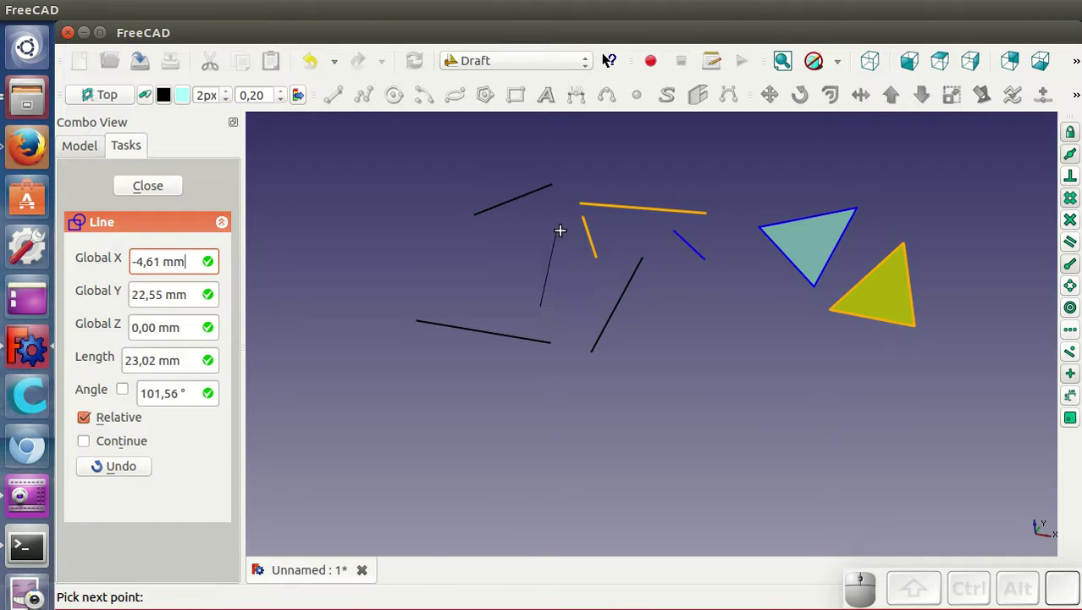
pyautogui.press('z')
pyautogui.click(581, 162)
pyautogui.moveTo(674, 427); pyautogui.dragTo(946, 247)
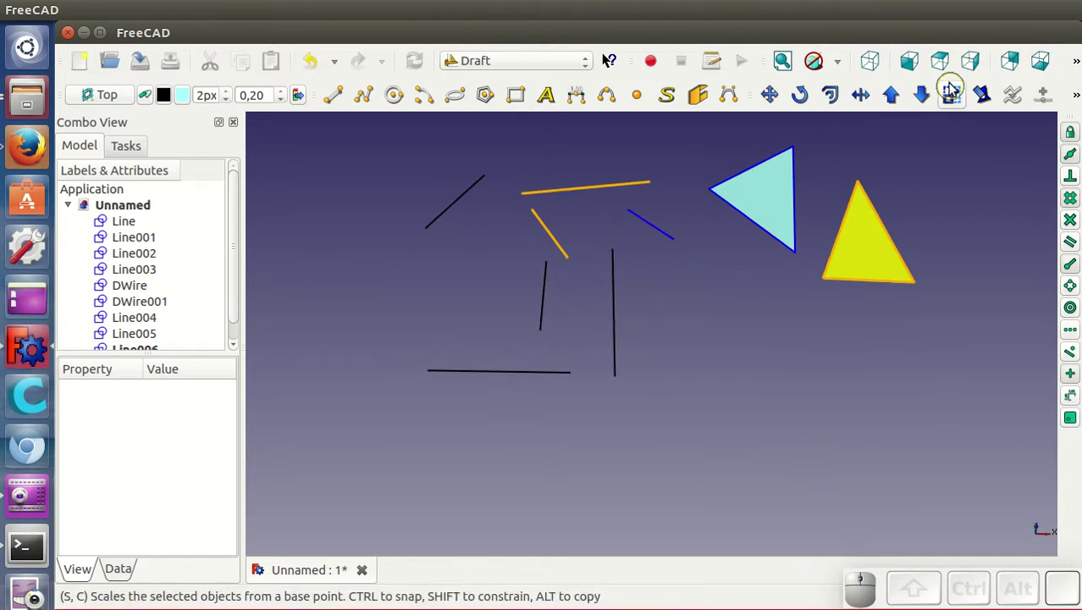
# Return to Top view and finish a vertical Line007 at the left
pyautogui.click(948, 74)
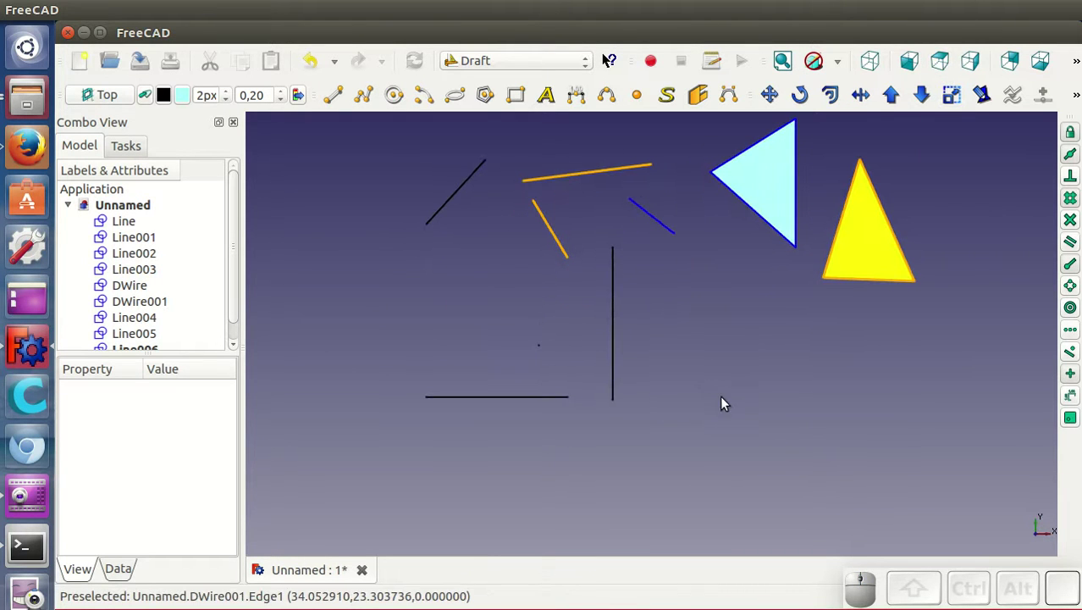
pyautogui.scroll(-3)
pyautogui.scroll(3)
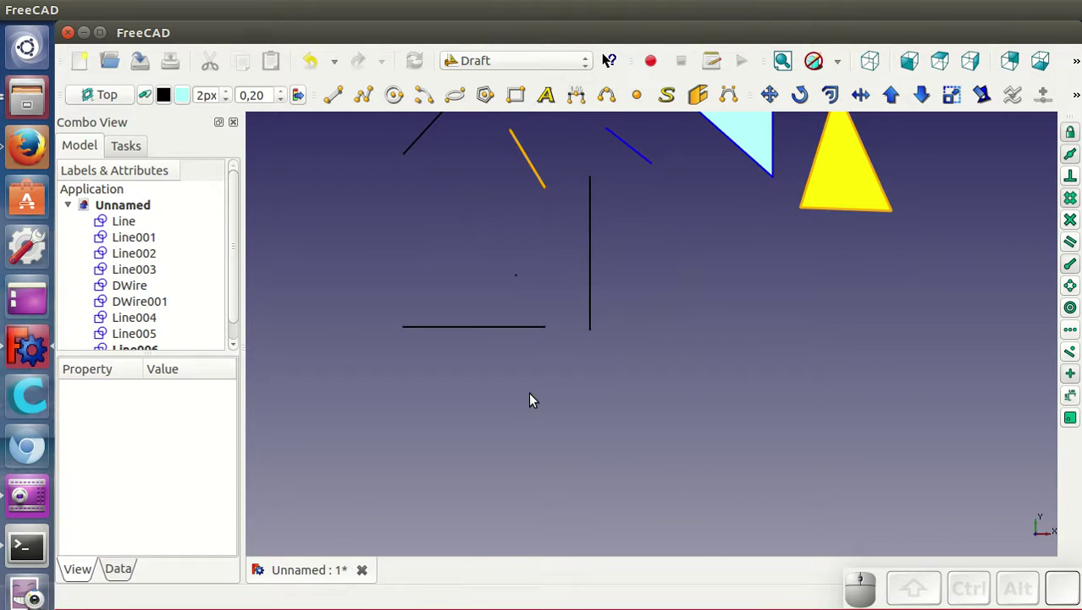
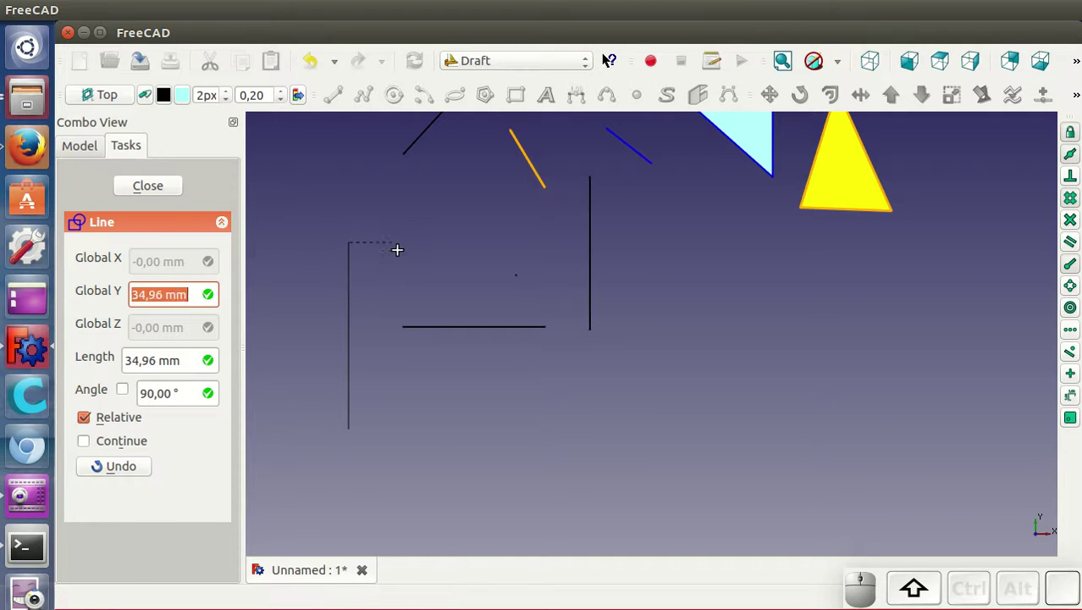
pyautogui.click(400, 252)
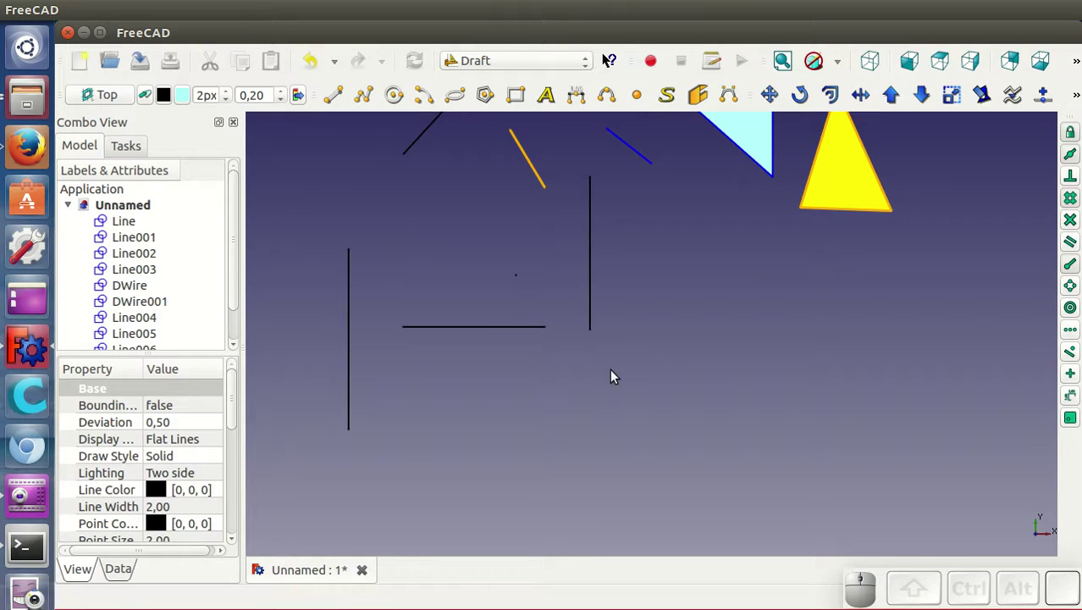
# Draw a long diagonal Line008 from the horizontal line's end with its direction locked
pyautogui.click(345, 99)
pyautogui.click(613, 456)
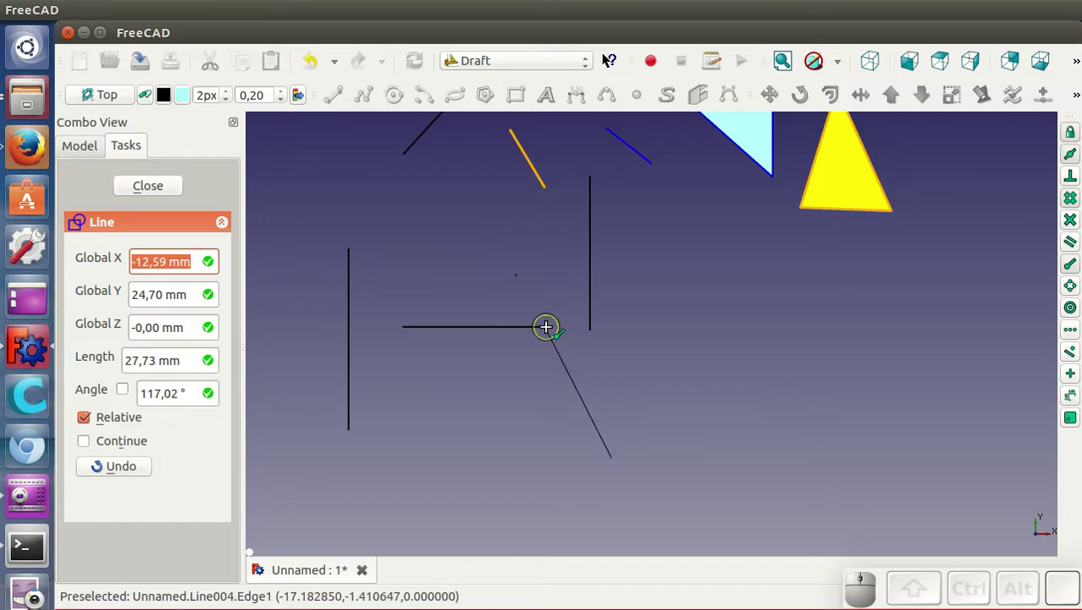
pyautogui.press('l')
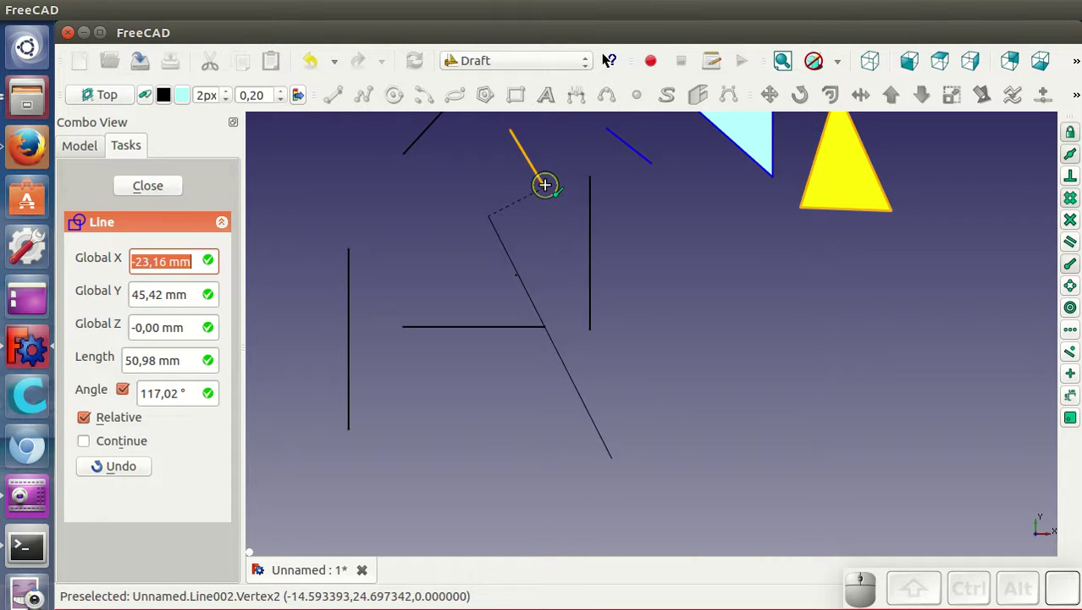
pyautogui.click(550, 189)
pyautogui.click(671, 324)
pyautogui.scroll(-3)
# Draw a short slanted Line009 at the bottom
pyautogui.click(335, 104)
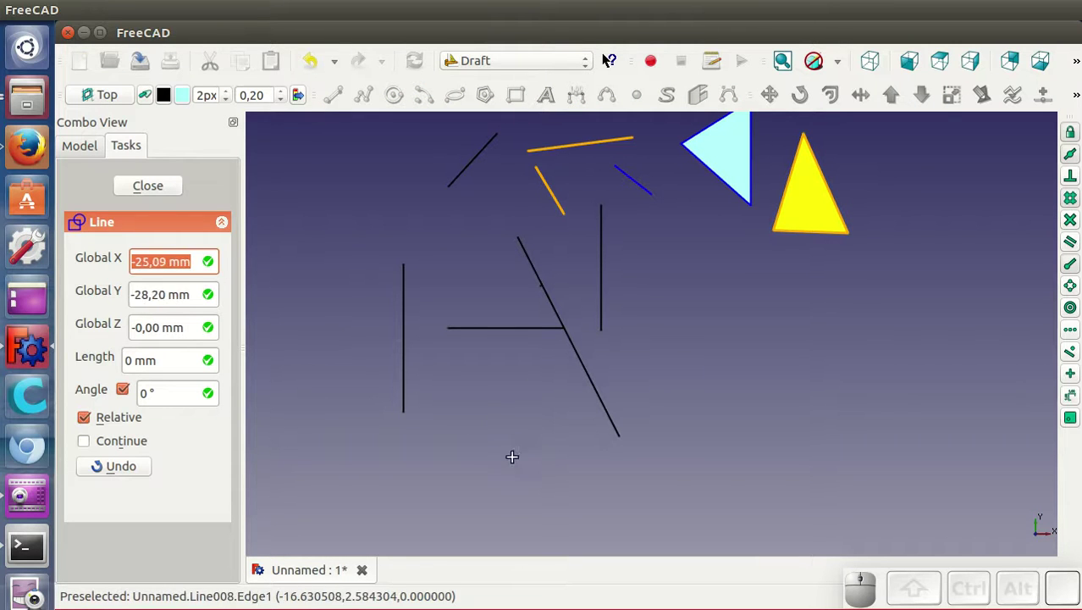
pyautogui.click(455, 467)
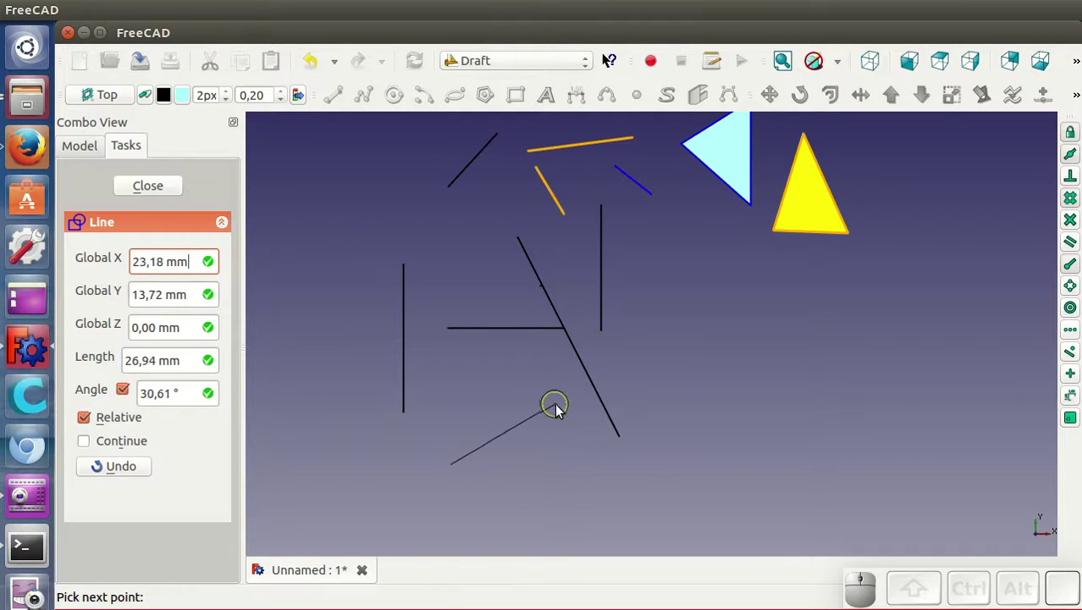
pyautogui.click(548, 410)
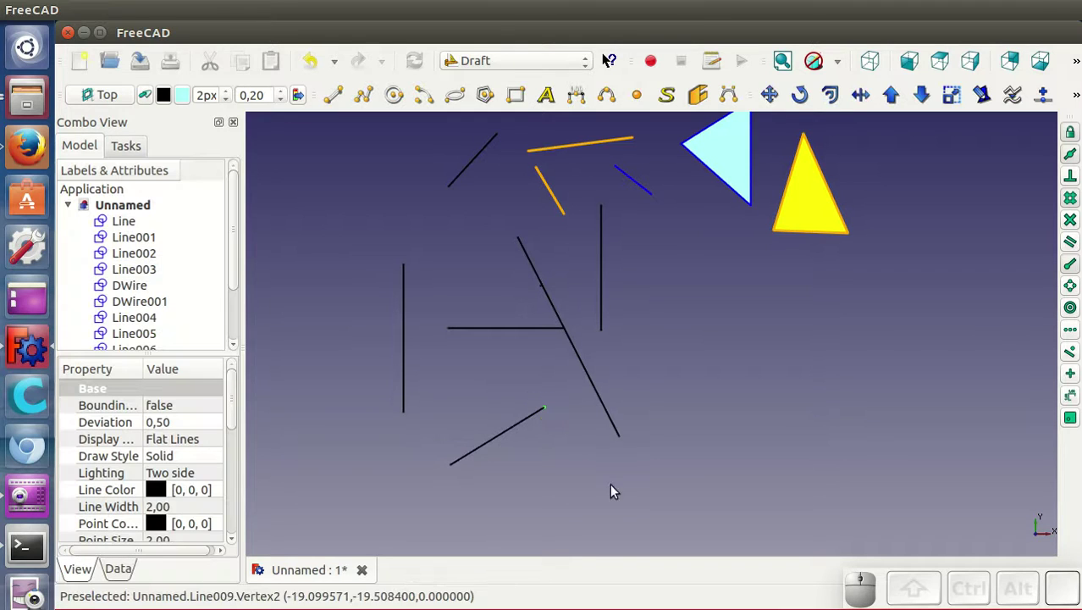
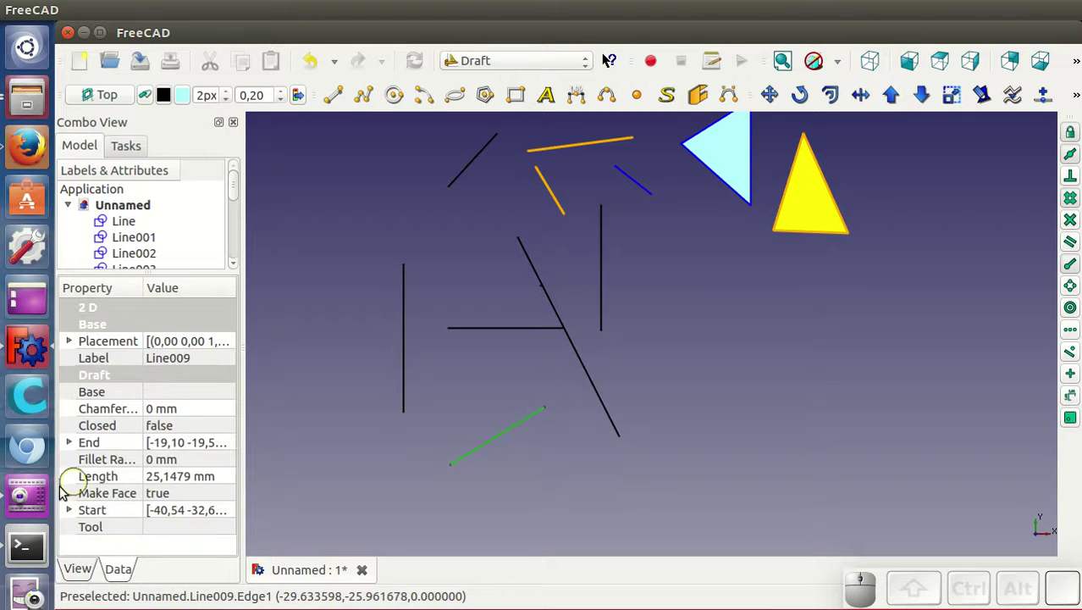
# Set Line009's Length property to 10 mm and reselect the shortened line
pyautogui.click(232, 476)
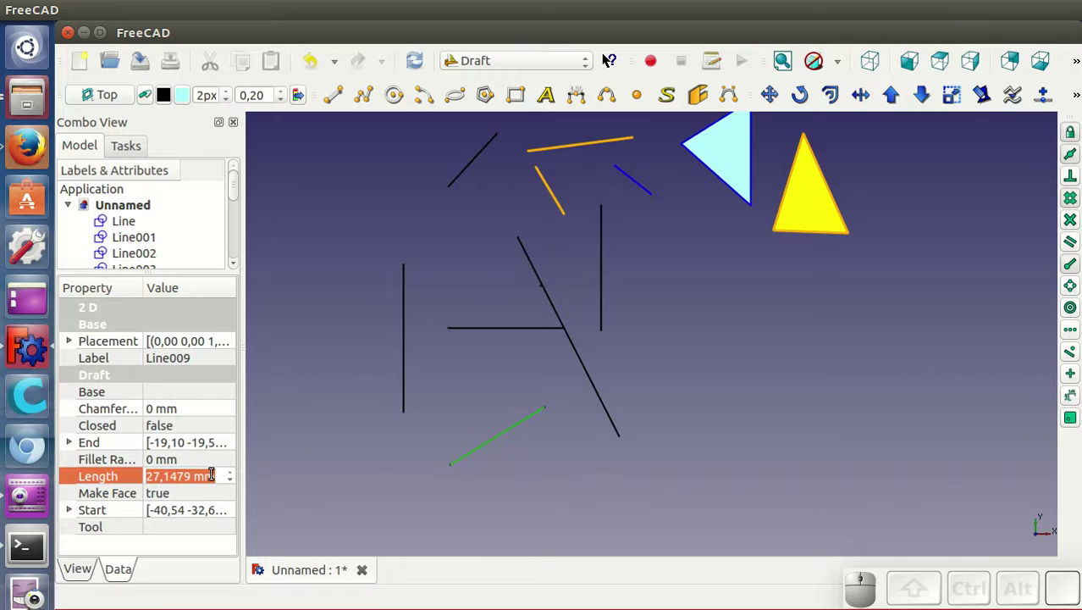
pyautogui.press('1')
pyautogui.press('Return')
pyautogui.click(483, 383)
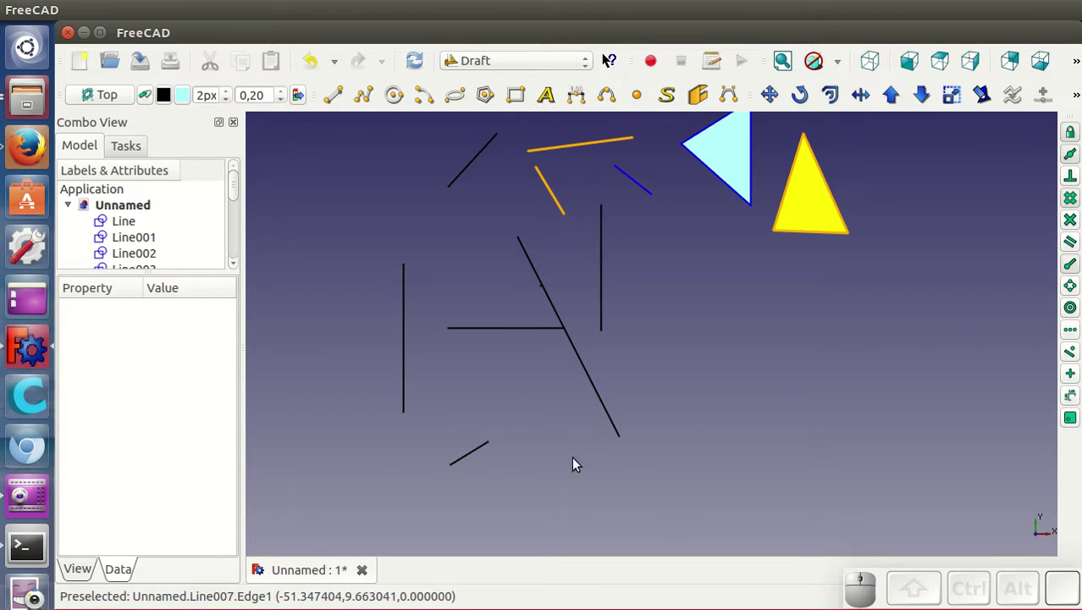
pyautogui.click(475, 453)
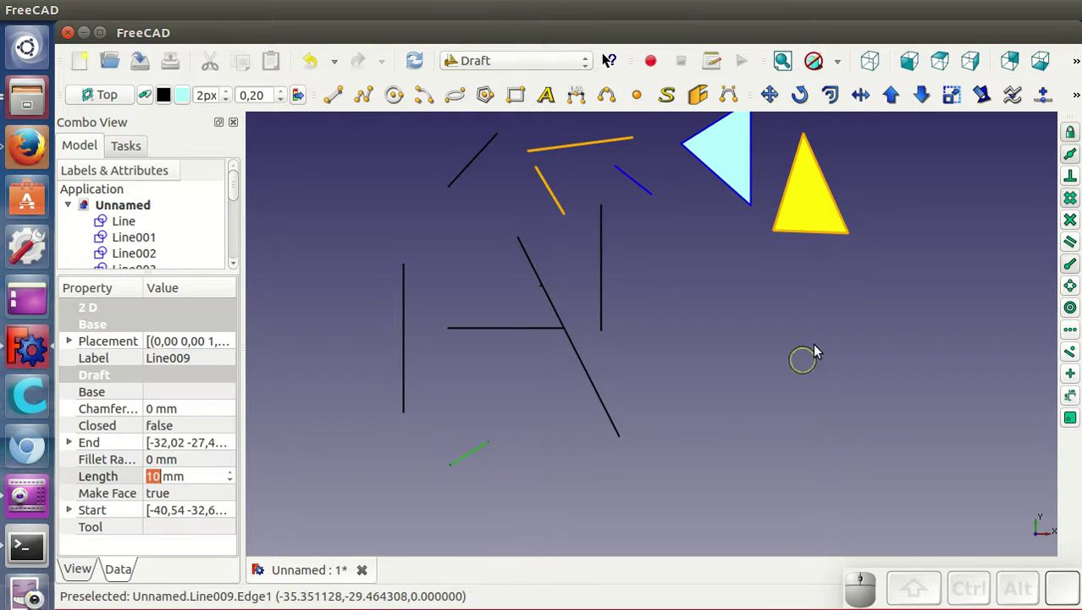
# Extend Line009 with Trimex until it meets the long diagonal Line008 (37.421 mm)
pyautogui.click(867, 94)
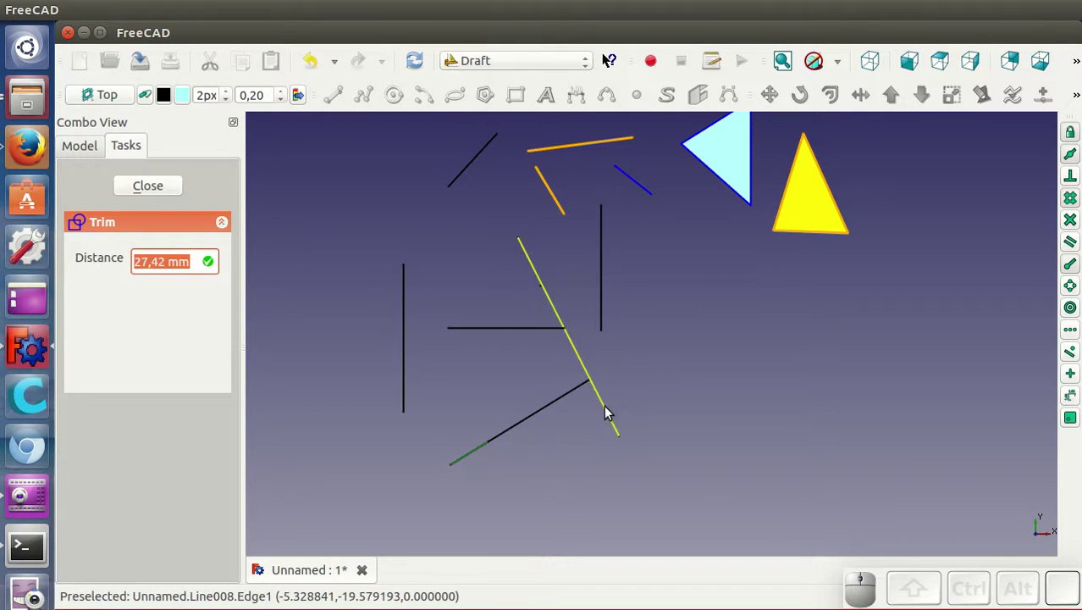
pyautogui.click(609, 413)
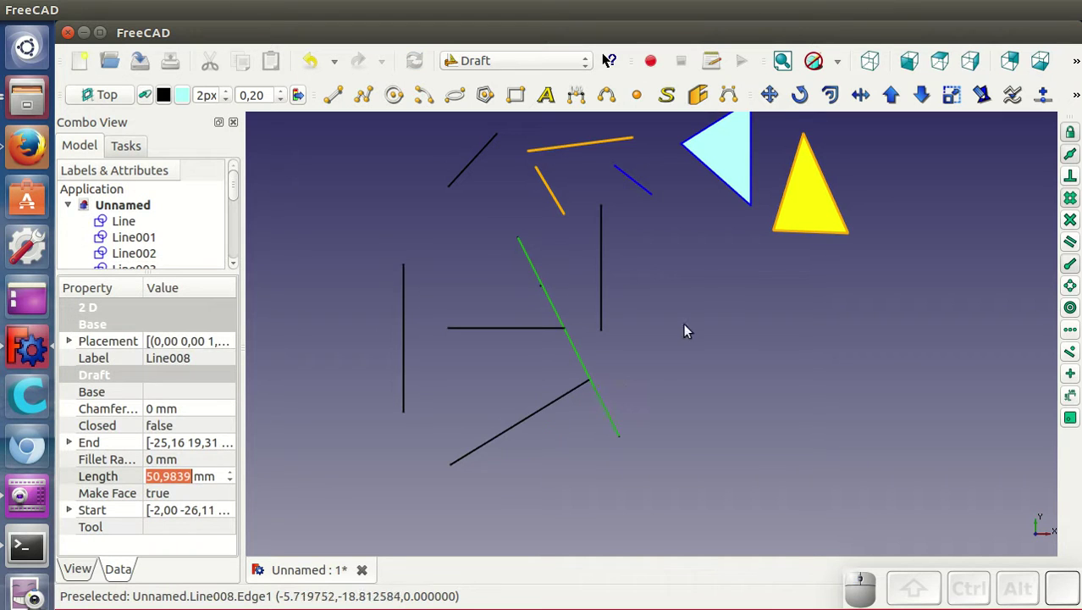
pyautogui.click(604, 453)
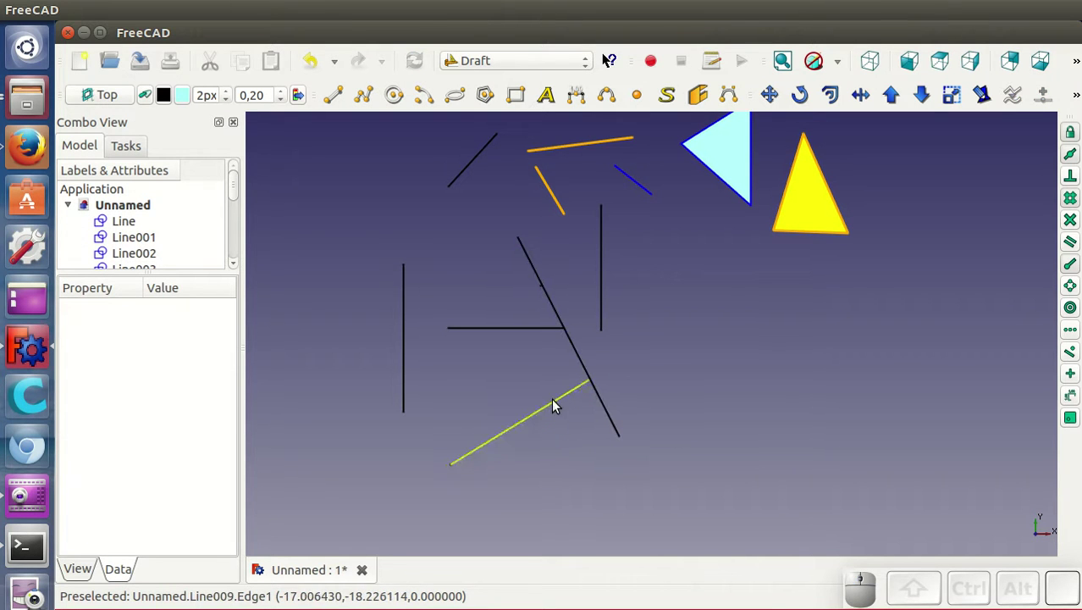
# Trim Line009 again so it ends short of the diagonal
pyautogui.click(557, 403)
pyautogui.click(862, 102)
pyautogui.click(547, 429)
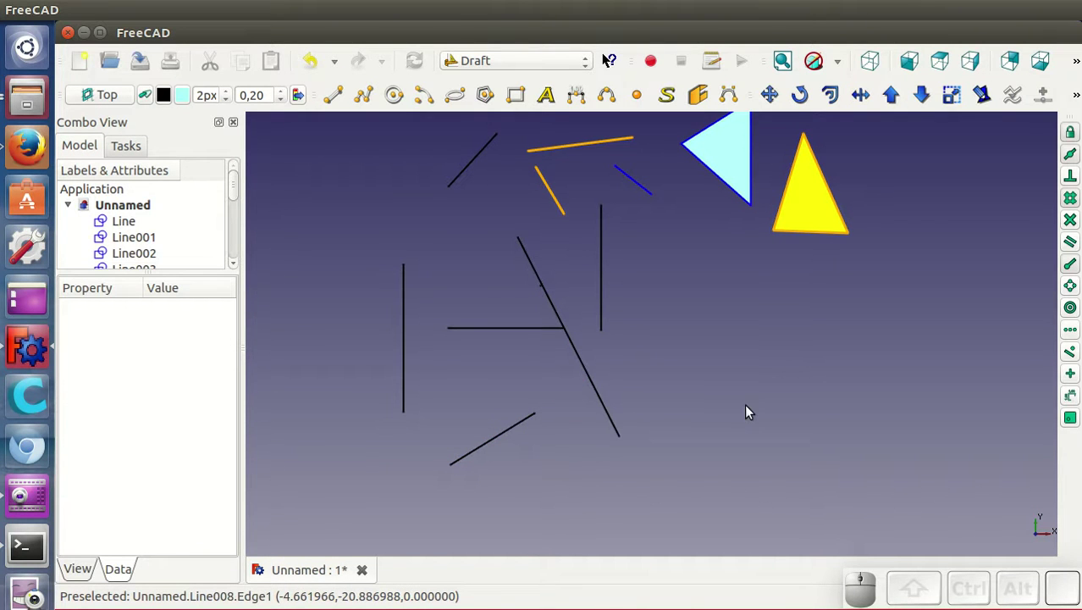
pyautogui.scroll(-3)
pyautogui.scroll(3)
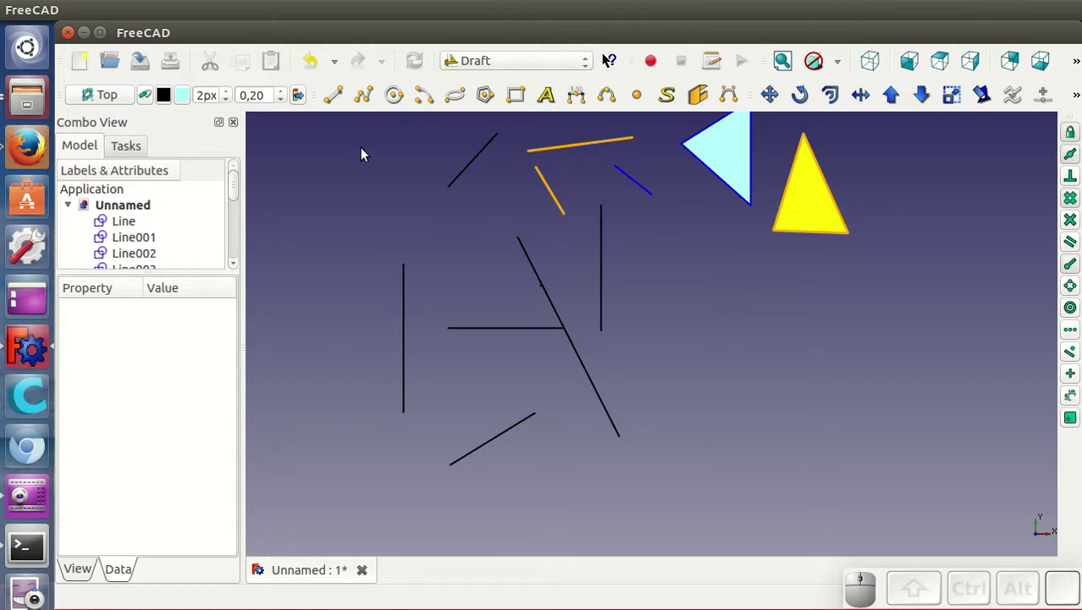
# Draw a horizontal line, a vertical Line011 (~27.8 mm) and a 45° Line012 (~30.6 mm) on the right
pyautogui.click(343, 101)
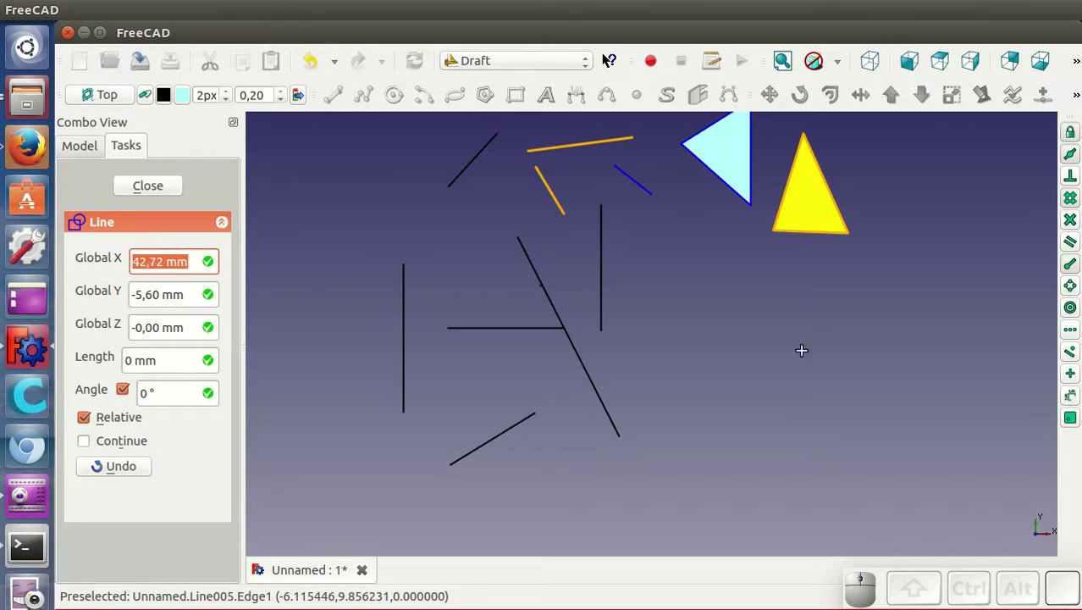
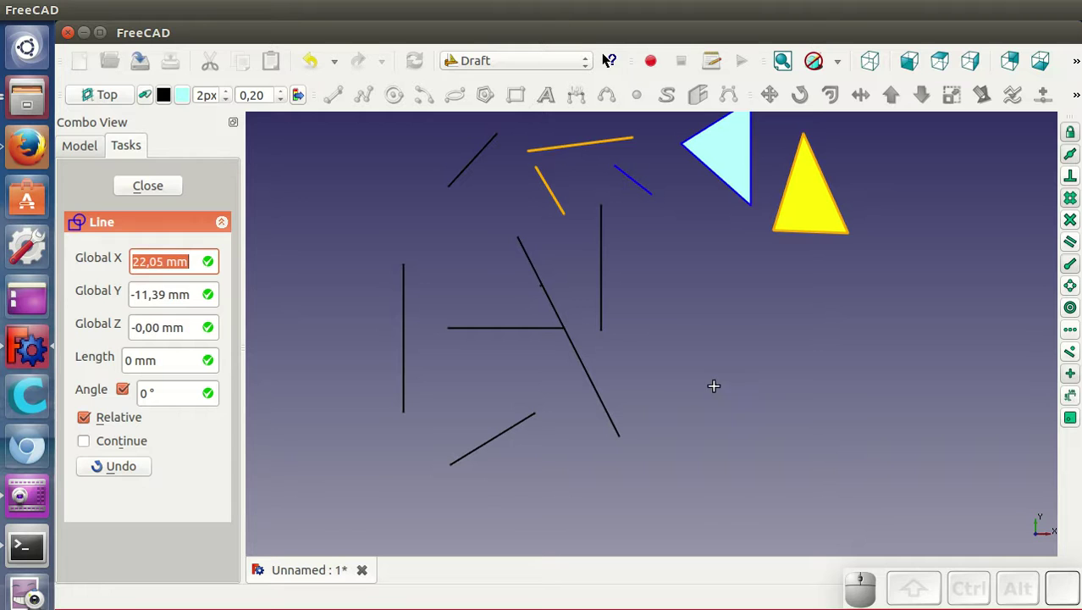
pyautogui.click(661, 392)
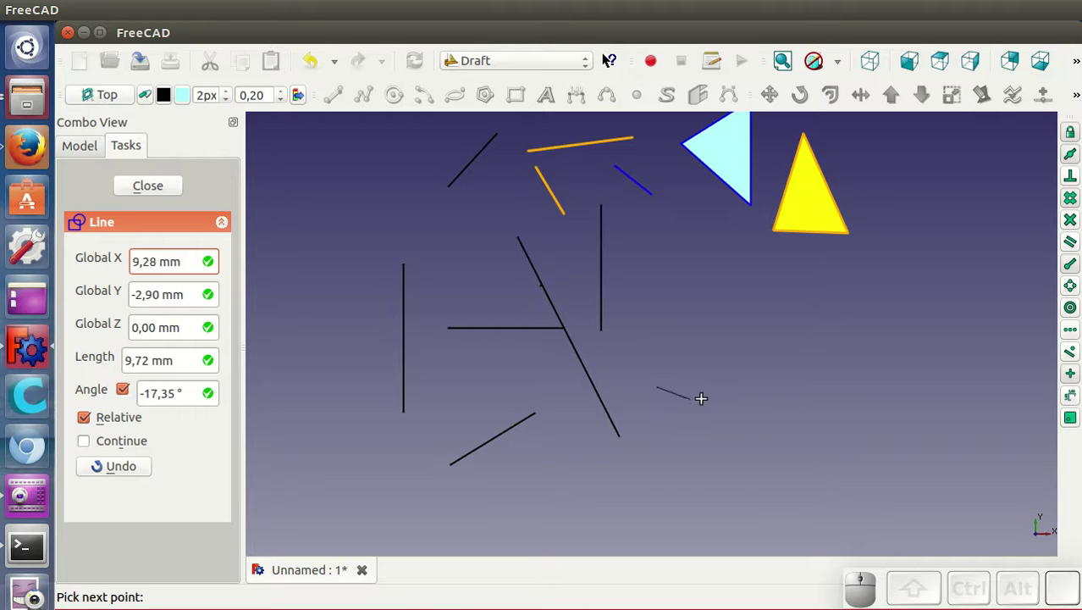
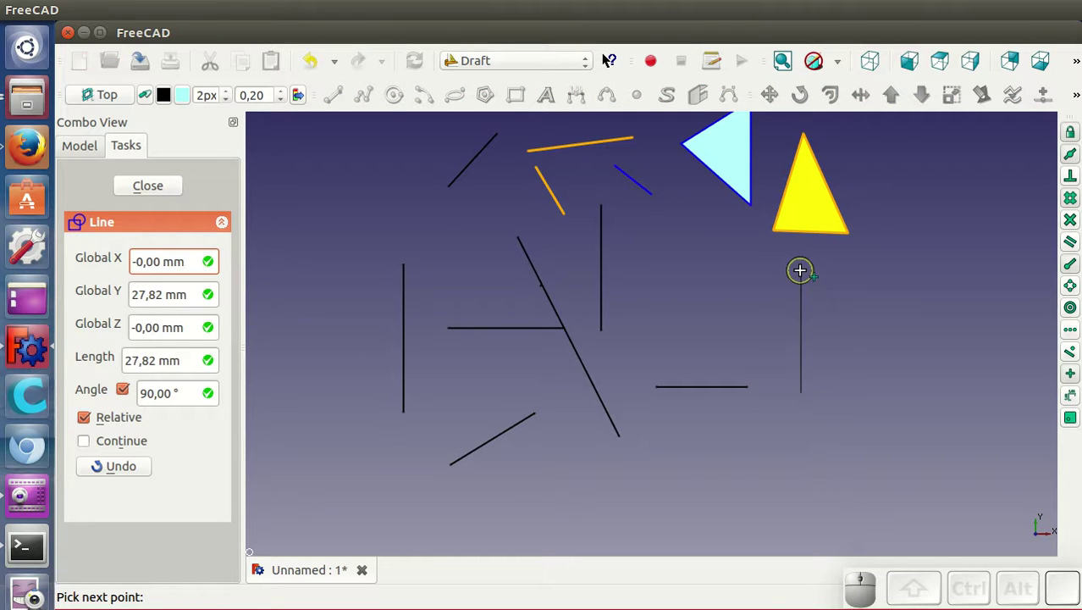
pyautogui.click(805, 273)
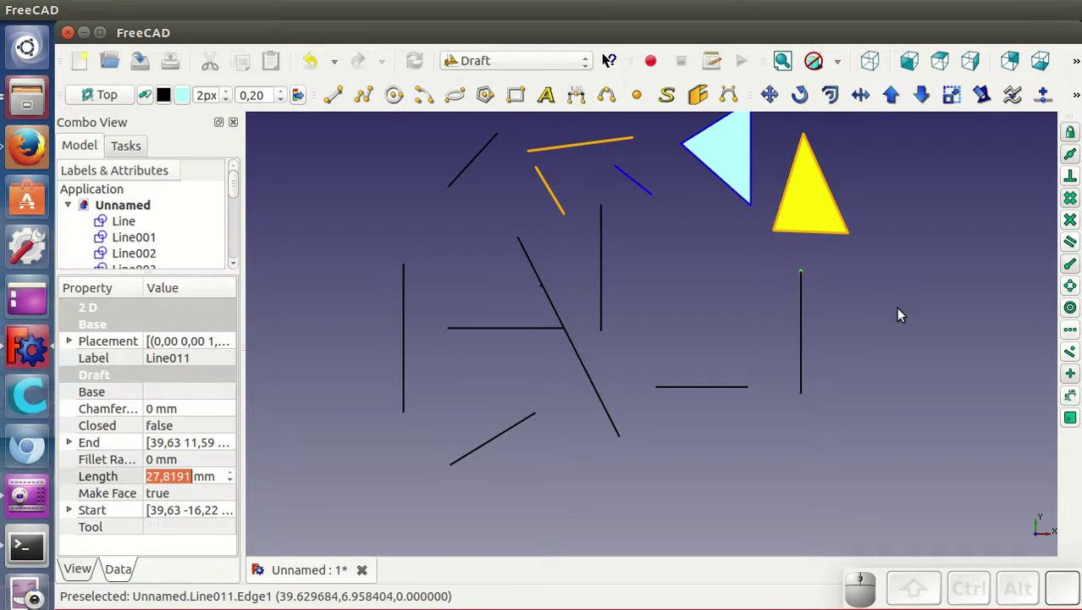
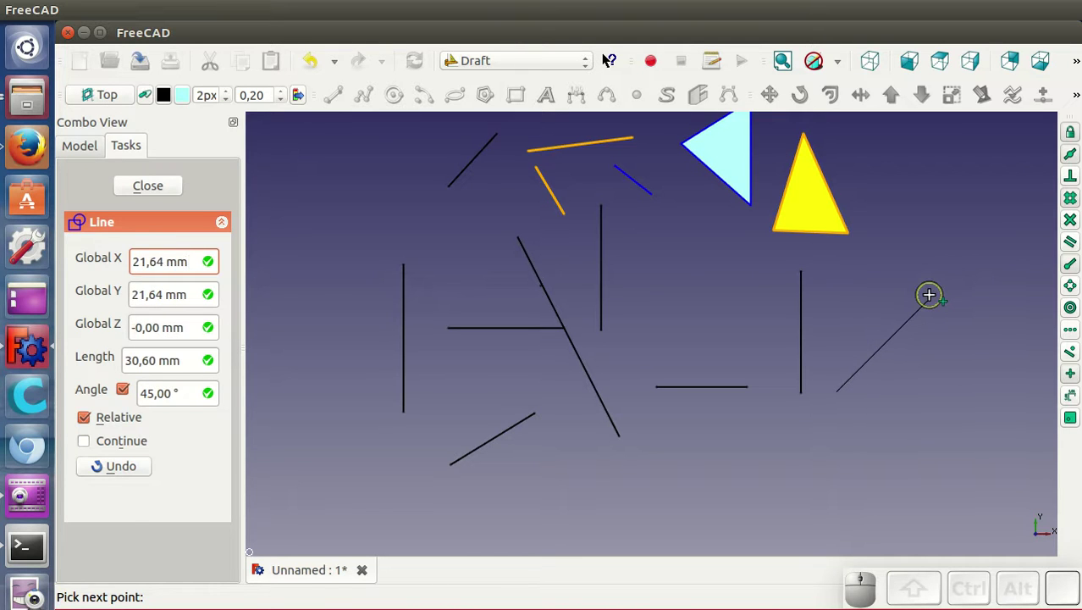
pyautogui.click(932, 301)
pyautogui.scroll(-3)
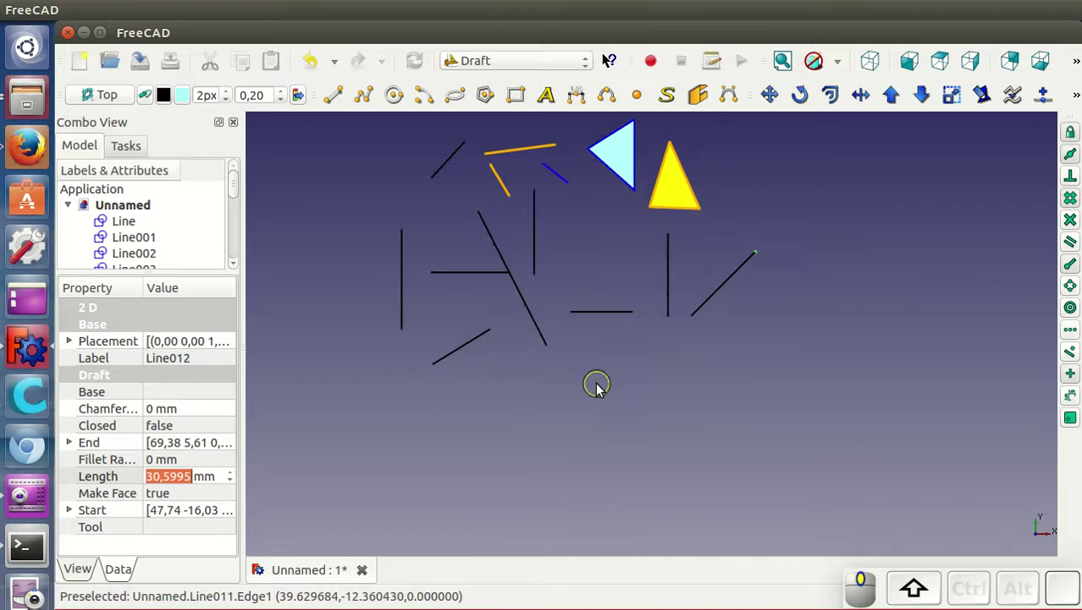
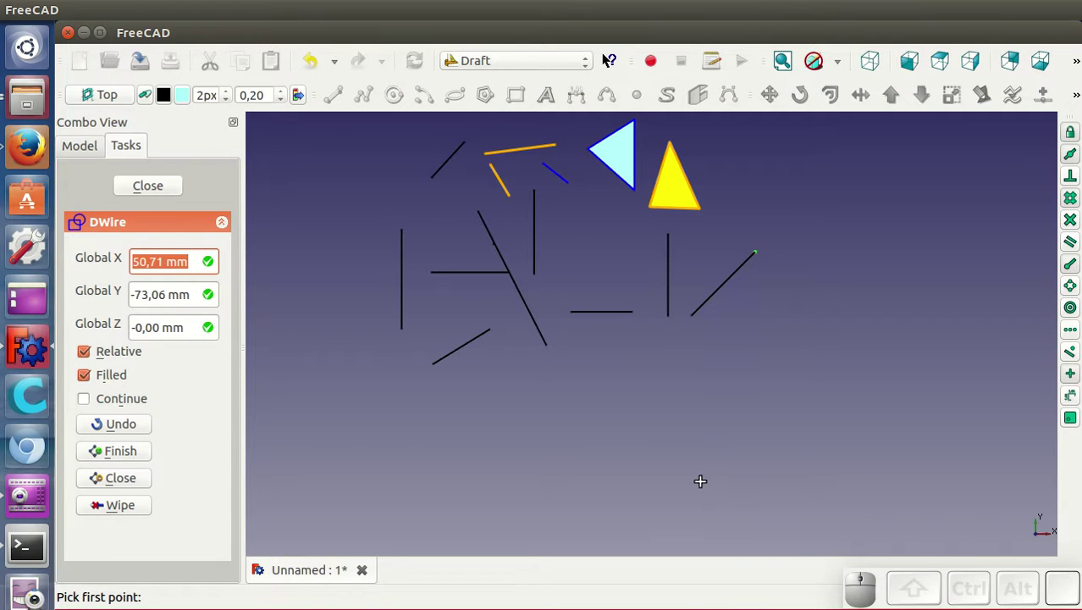
# Click out the nine points of zigzag DWire002 across the lower right and finish it with F
pyautogui.click(705, 485)
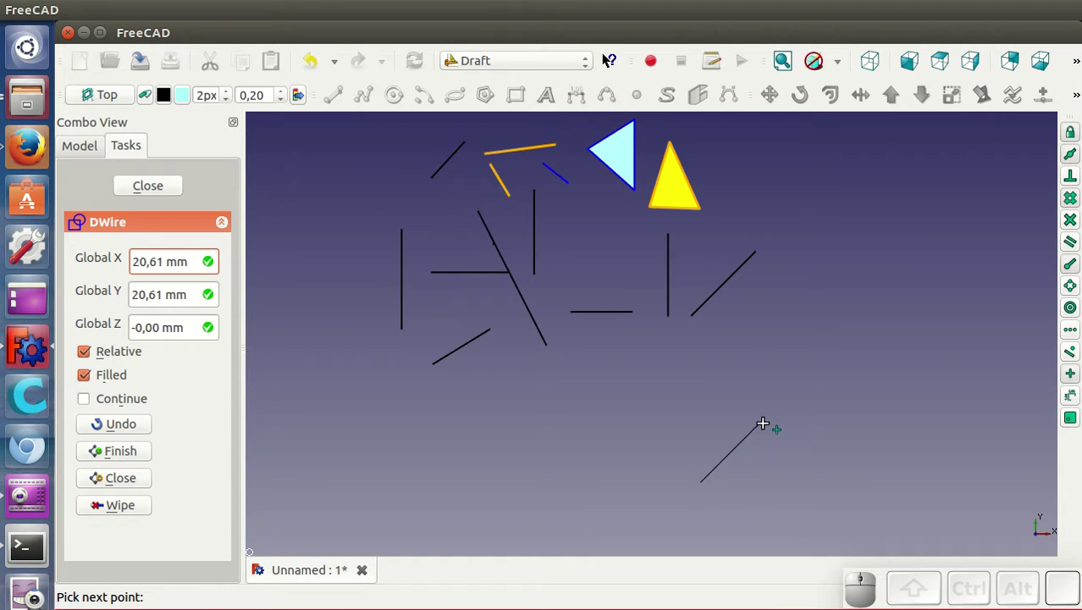
pyautogui.click(785, 397)
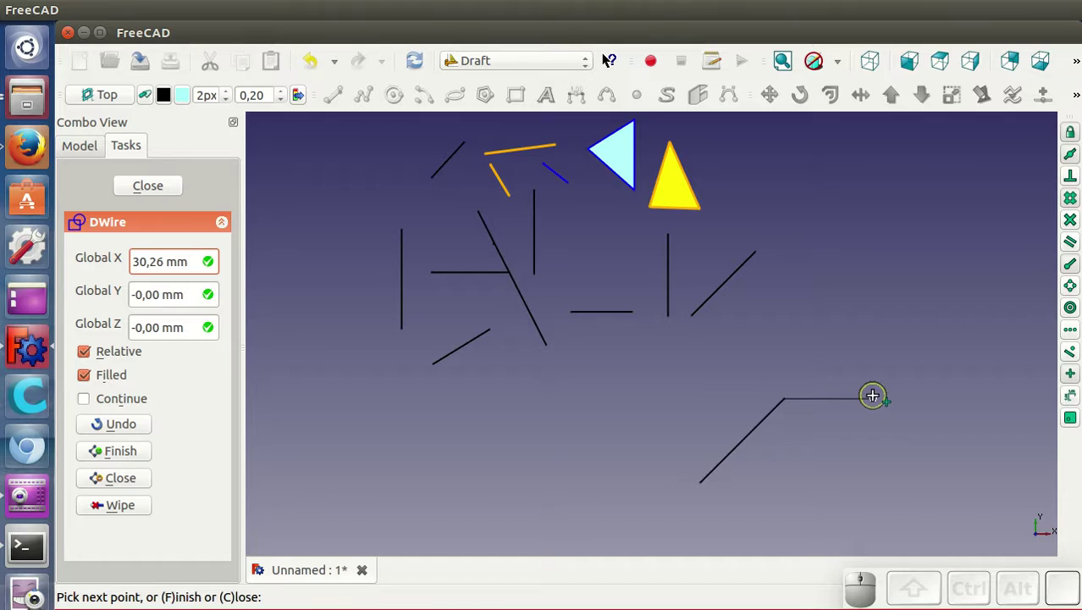
pyautogui.click(873, 394)
pyautogui.click(873, 447)
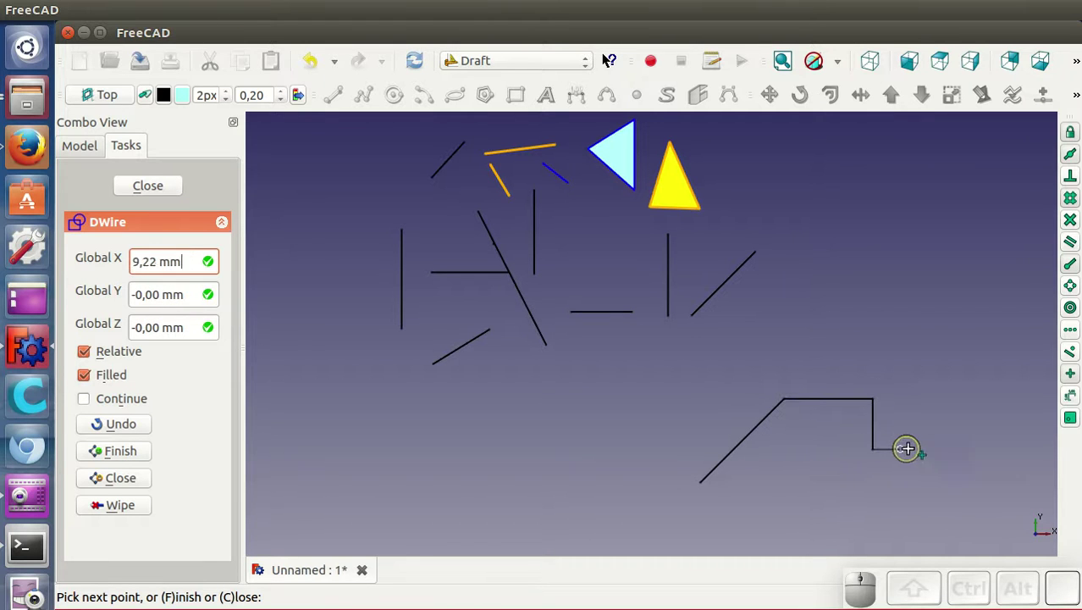
pyautogui.click(934, 454)
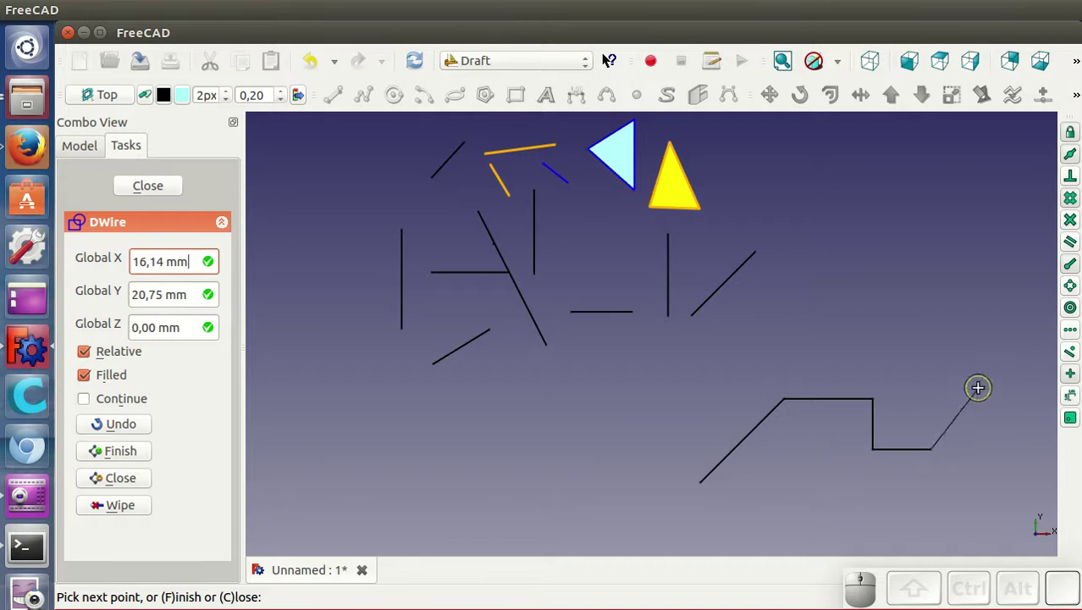
pyautogui.click(988, 394)
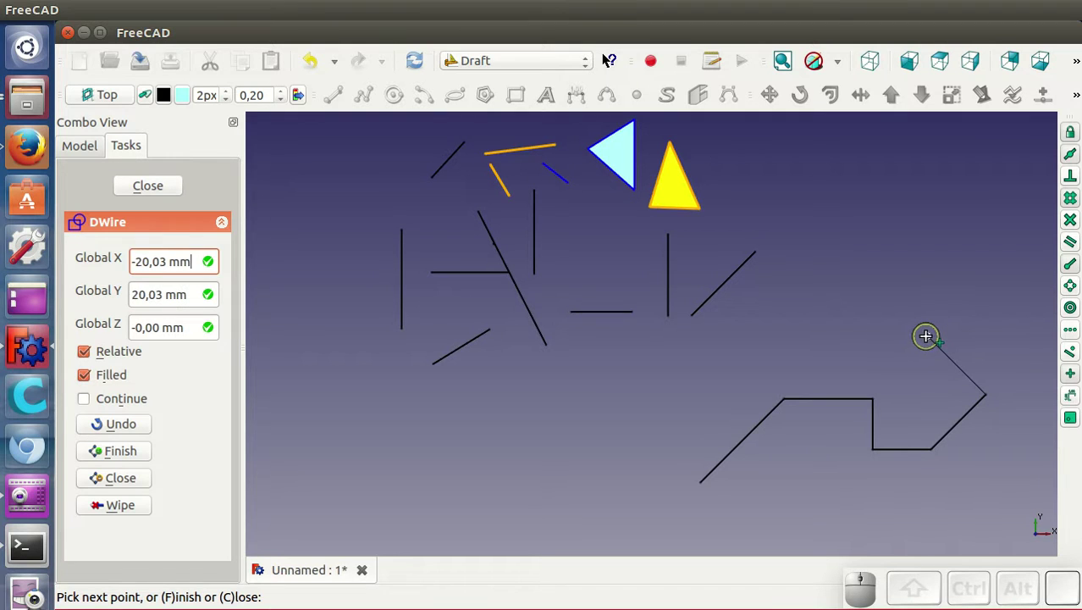
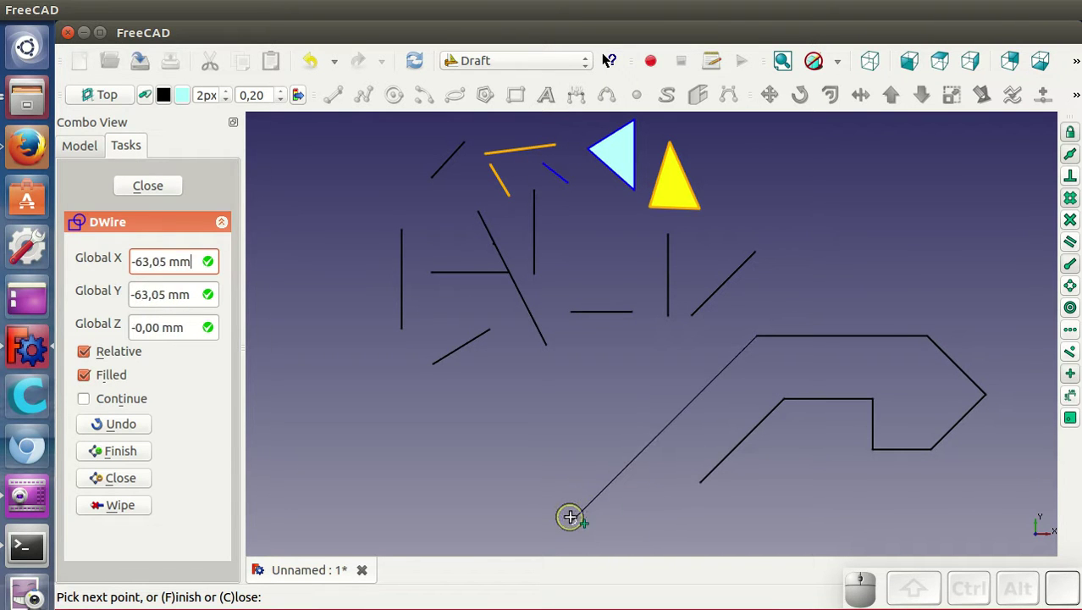
pyautogui.click(576, 522)
pyautogui.click(733, 520)
pyautogui.click(806, 444)
pyautogui.press('f')
pyautogui.scroll(-3)
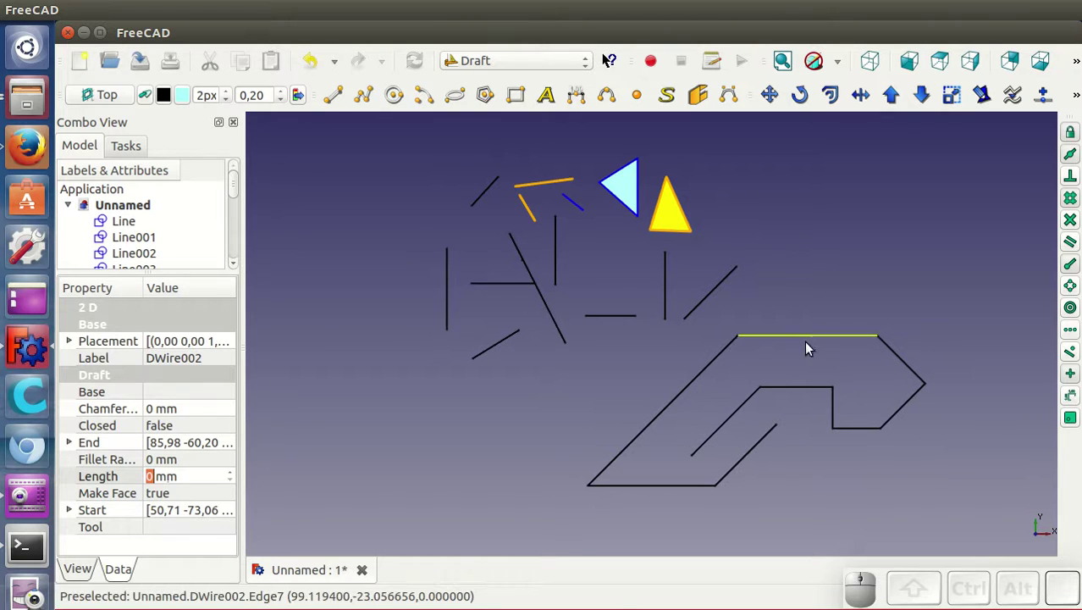
# Edit DWire002's points, moving the bottom-left corner out left and the rightmost corner further right
pyautogui.click(801, 336)
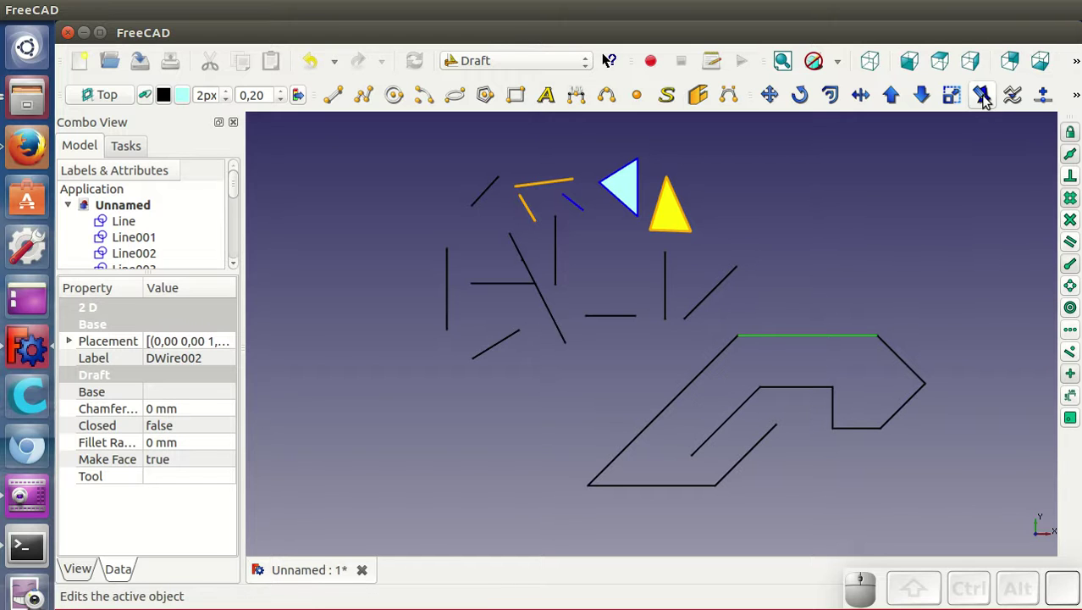
pyautogui.click(987, 102)
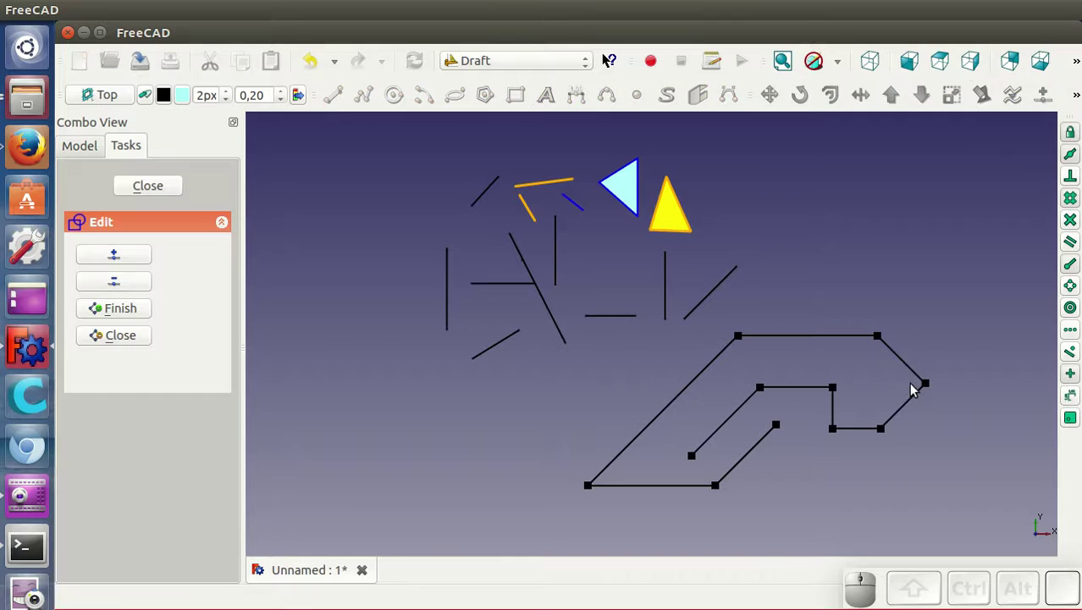
pyautogui.click(591, 490)
pyautogui.click(503, 401)
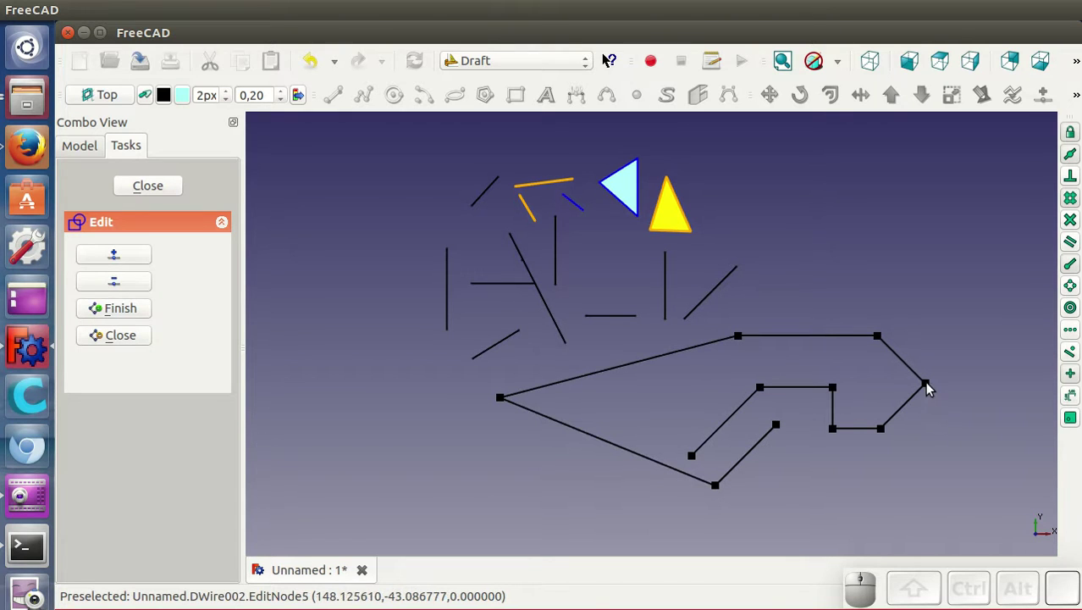
pyautogui.click(930, 385)
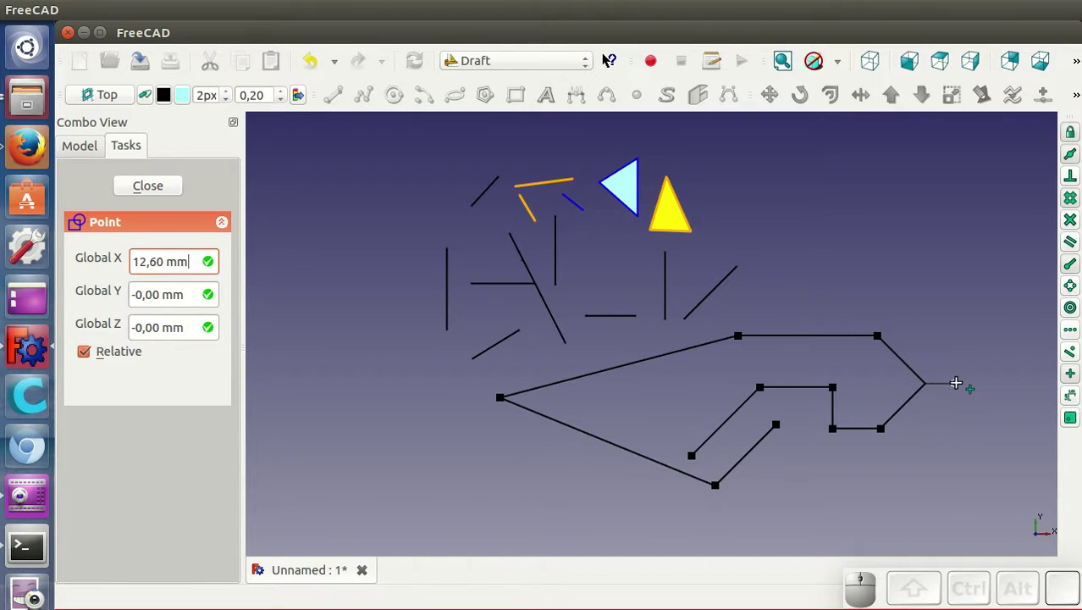
pyautogui.click(1002, 386)
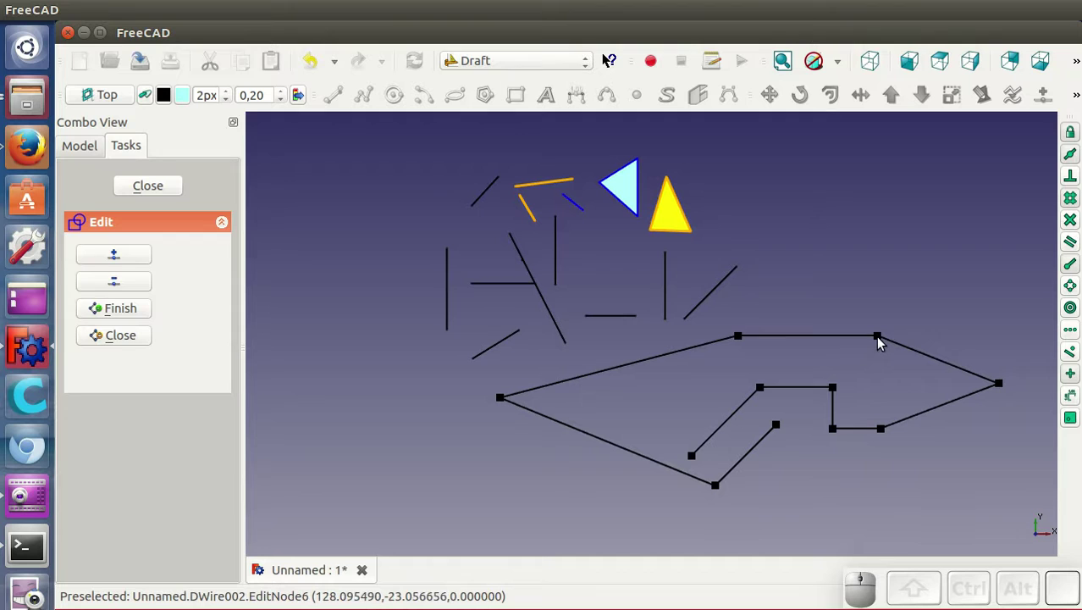
# Raise the top-right corner well upward and drop the notch's lower-right corner down and right
pyautogui.click(881, 338)
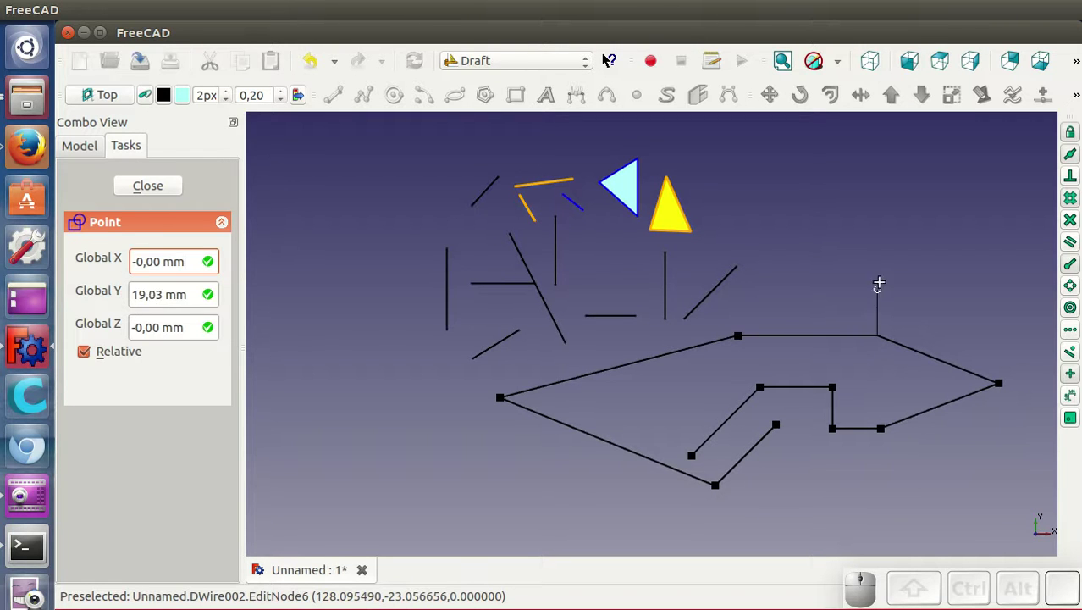
pyautogui.click(881, 232)
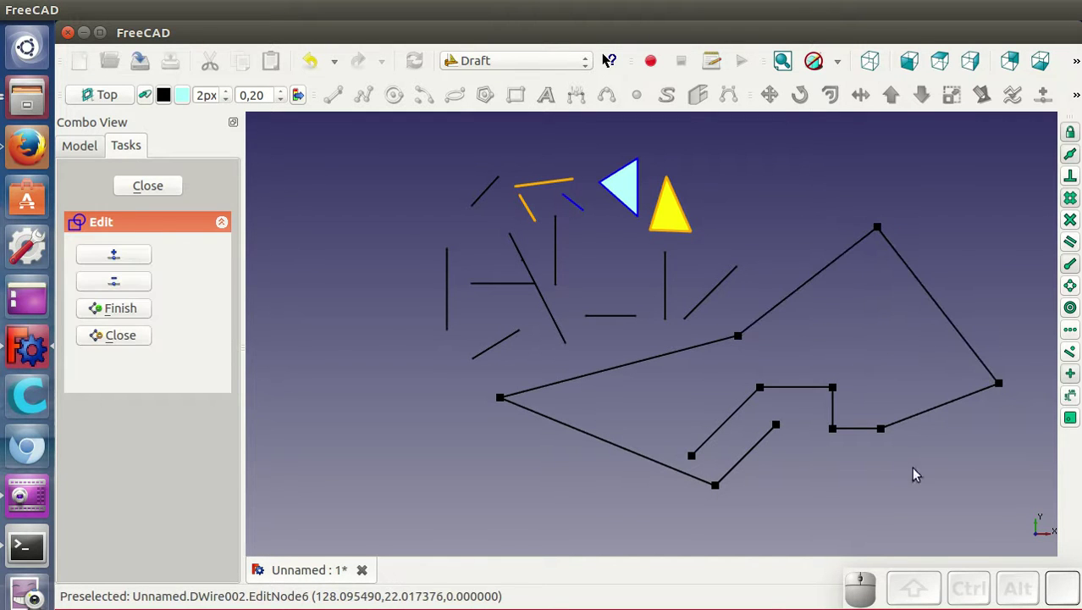
pyautogui.click(885, 431)
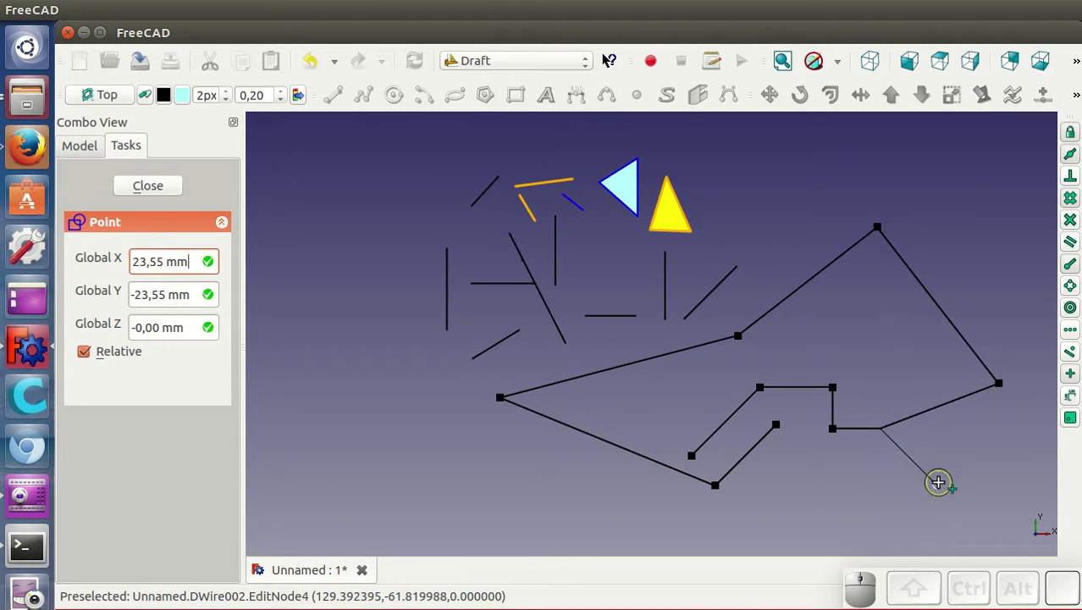
pyautogui.click(943, 486)
pyautogui.click(906, 404)
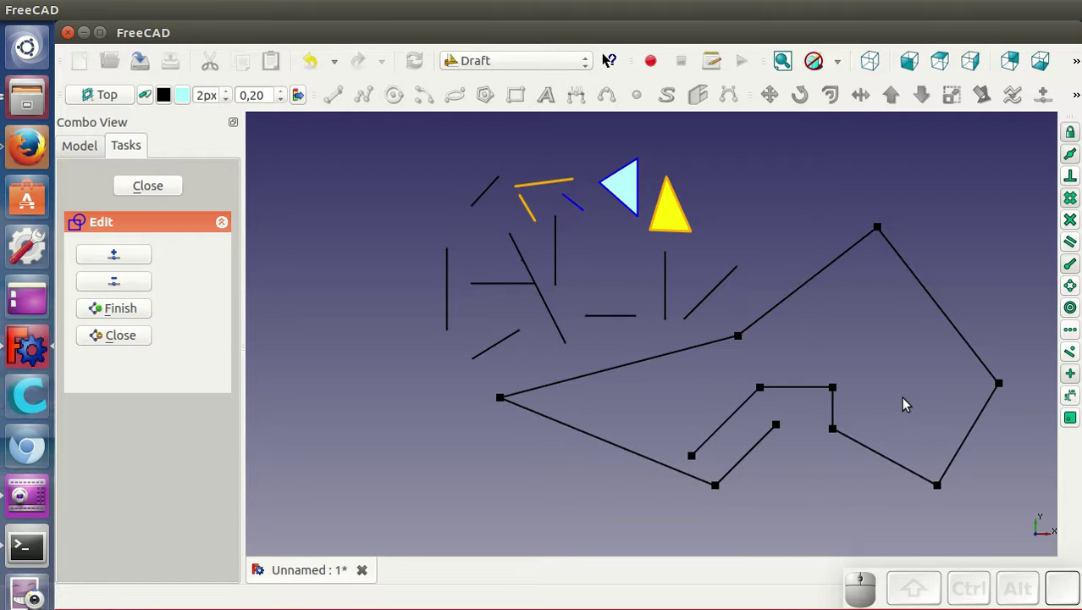
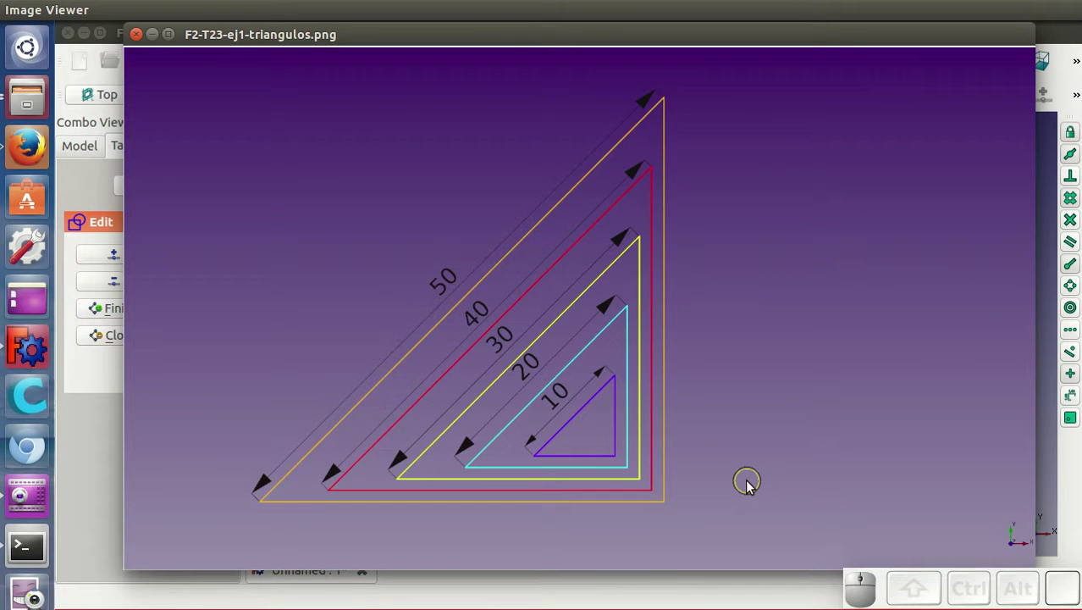
# Advance from F2-T23-ej1-triangulos.png to F2-T23-ej2-estrella-1.png
pyautogui.click(751, 484)
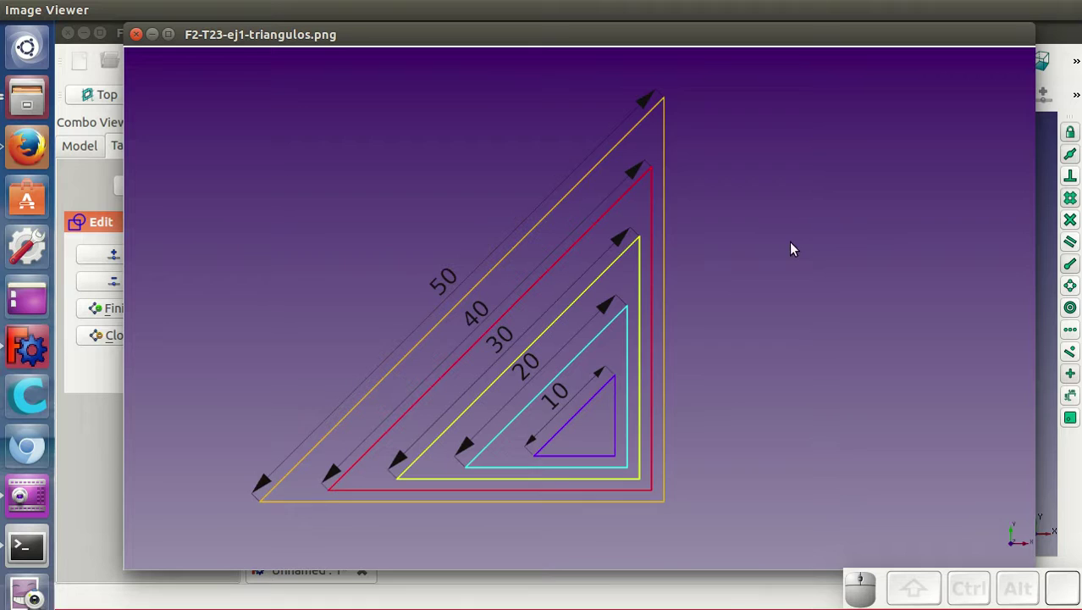
pyautogui.click(795, 41)
# Advance through estrella-2 and estrella-3 to reach the F2-T23-ej3-pcb-1.png board image
pyautogui.press('Right')
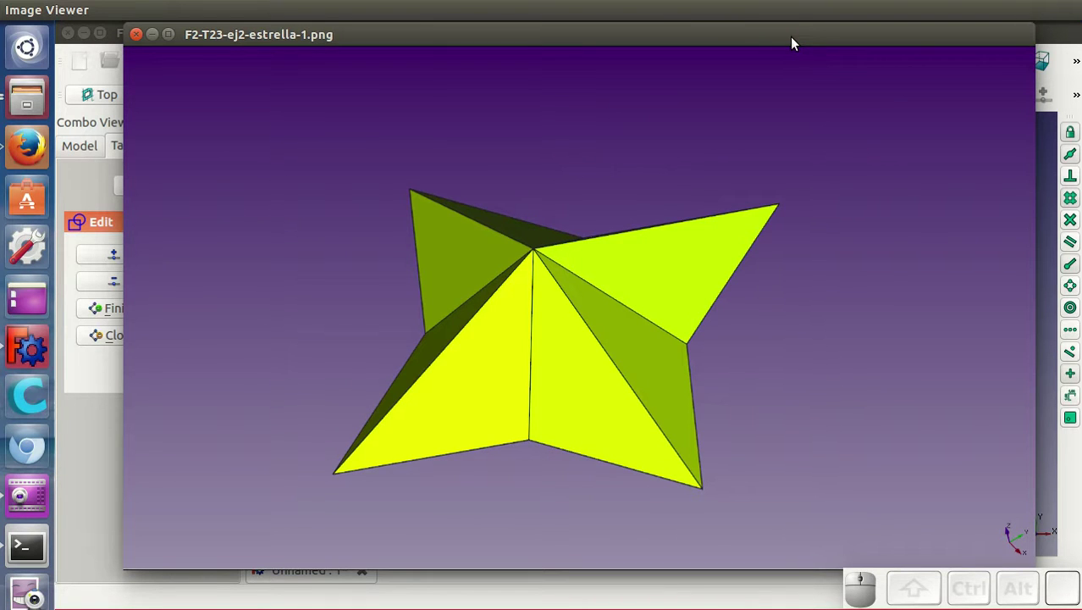
pyautogui.press('Right')
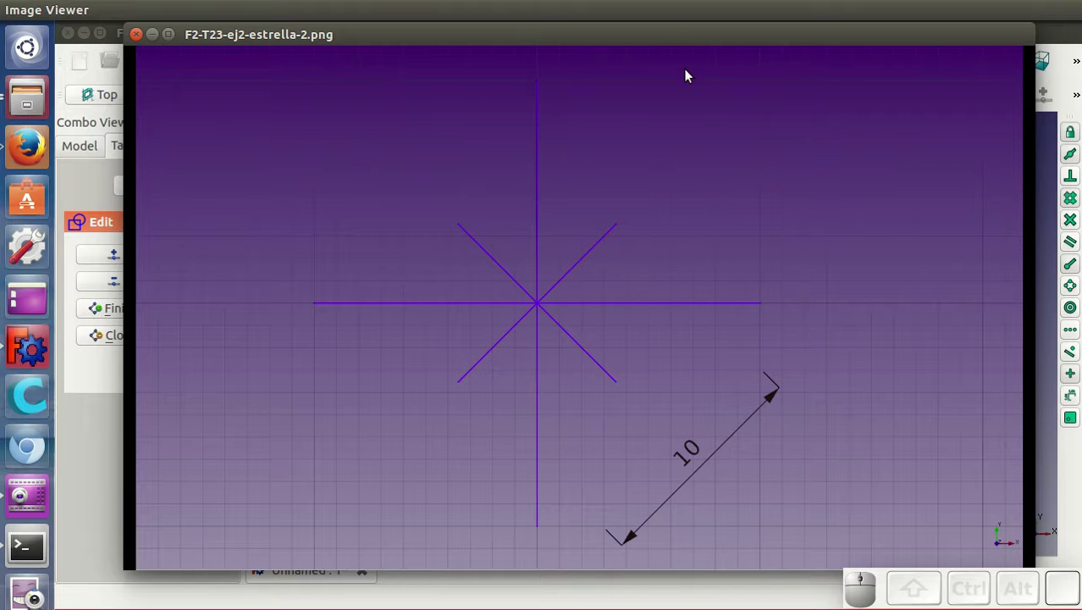
pyautogui.click(672, 35)
pyautogui.press('Right')
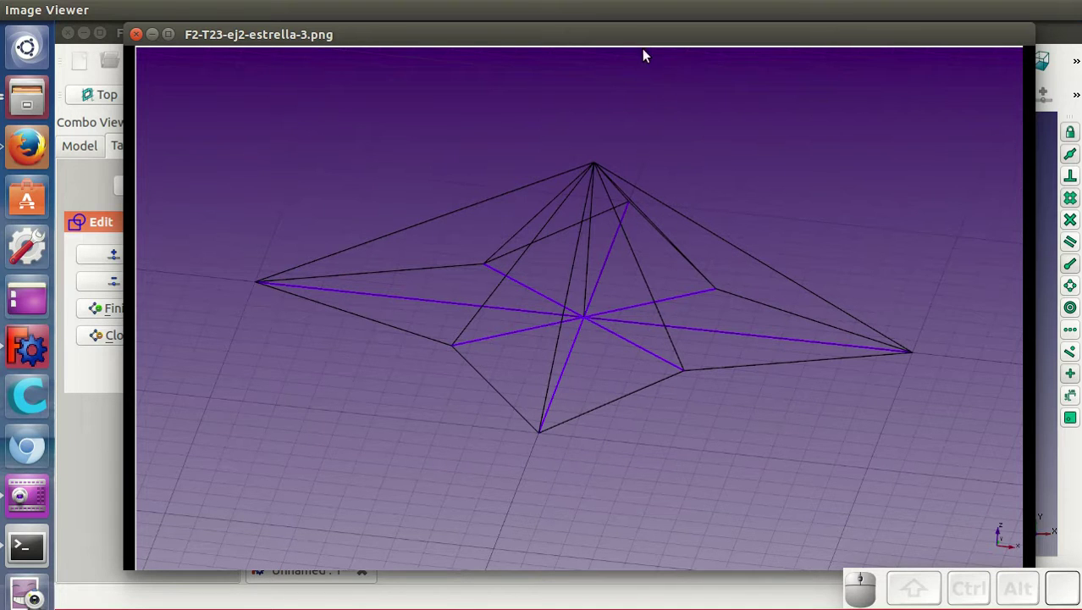
pyautogui.click(646, 41)
pyautogui.press('Right')
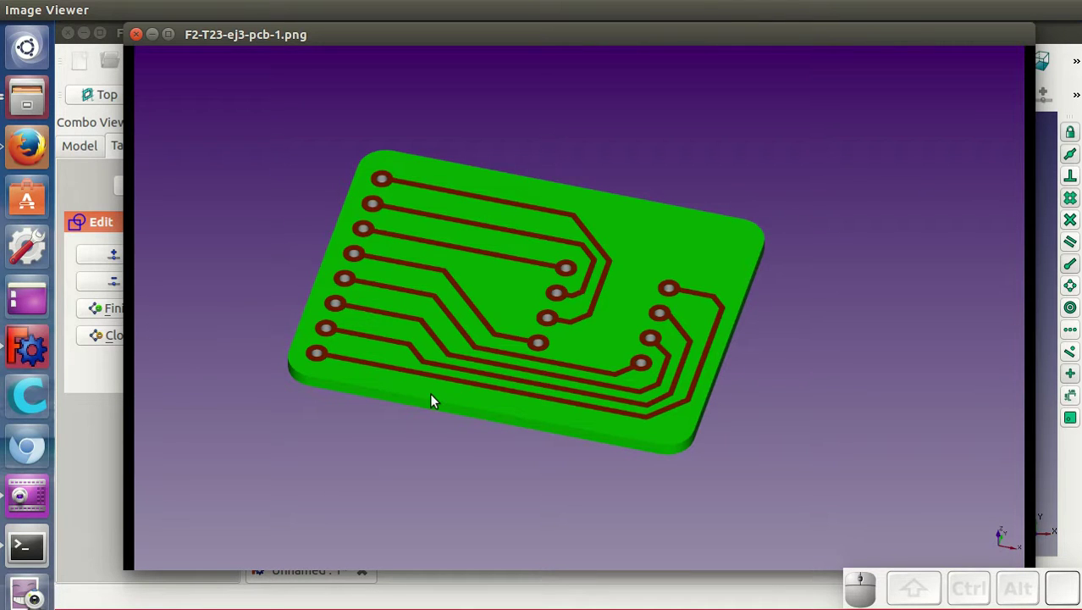
pyautogui.press('Right')
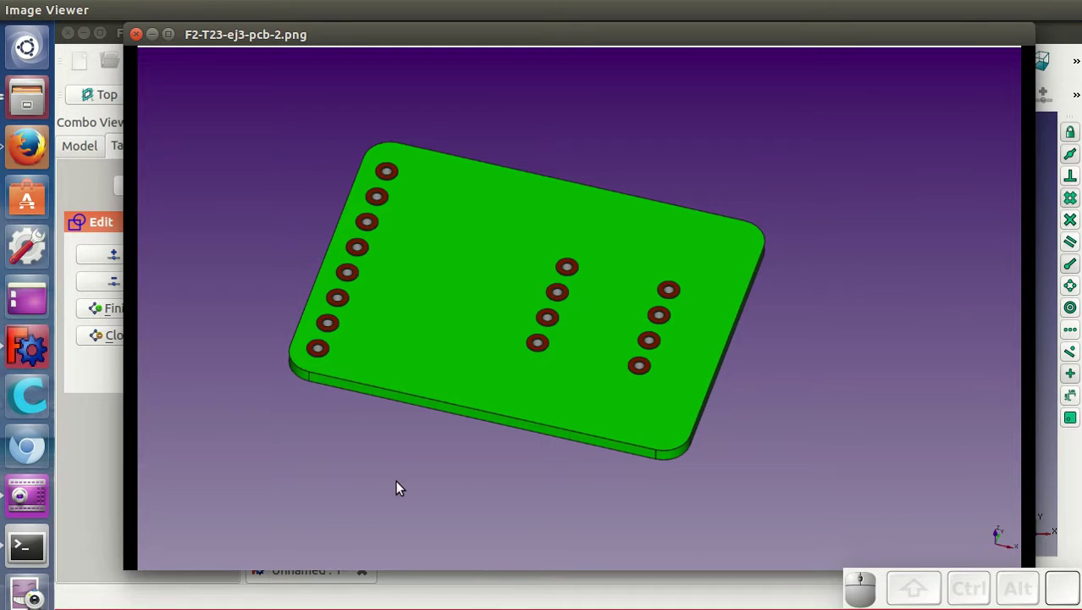
pyautogui.press('Right')
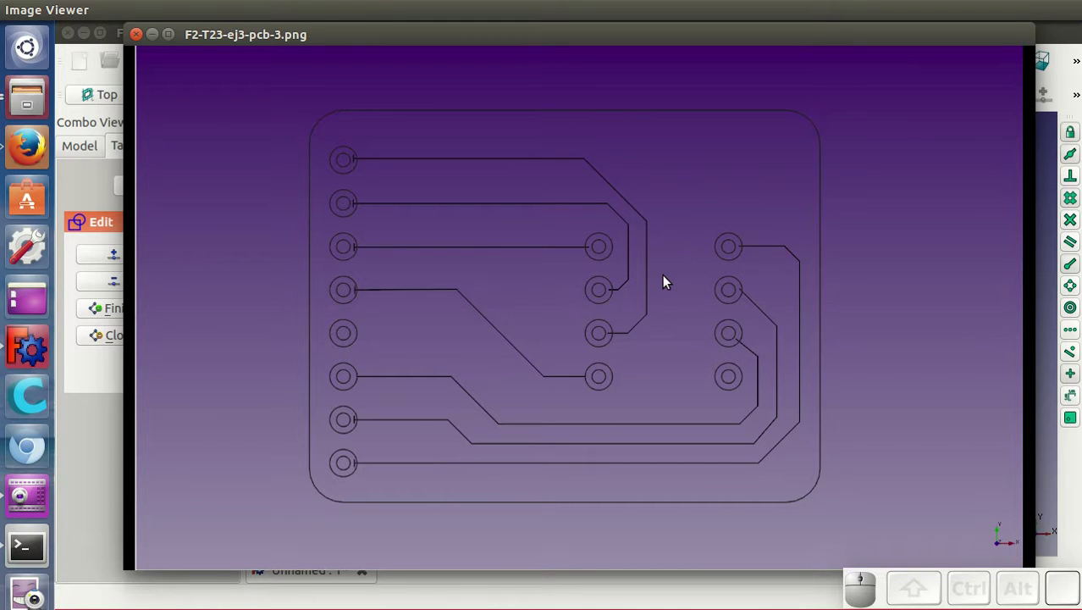
pyautogui.press('Right')
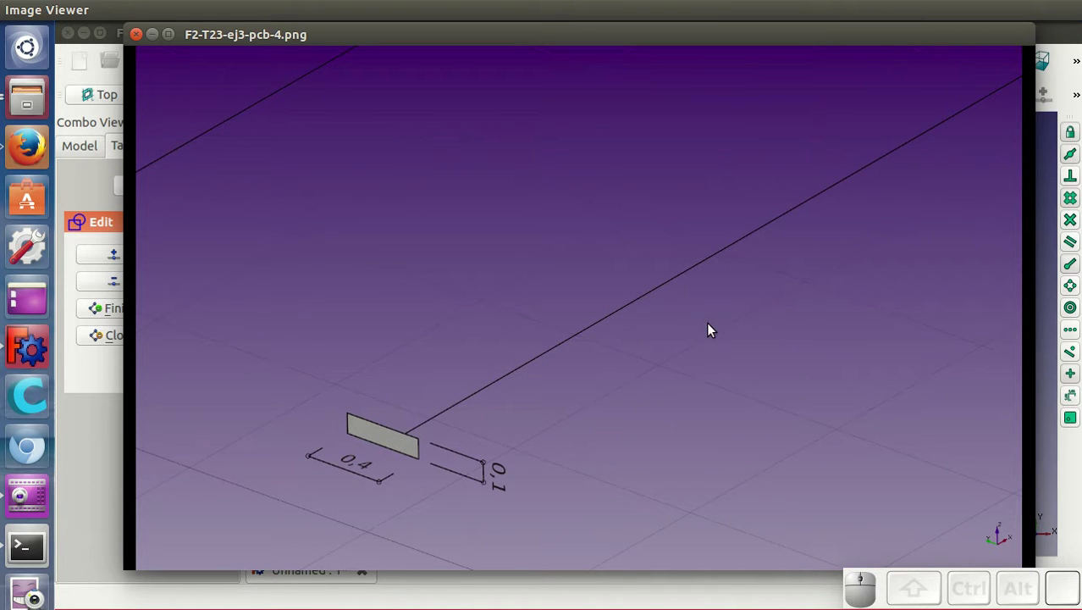
pyautogui.press('Left')
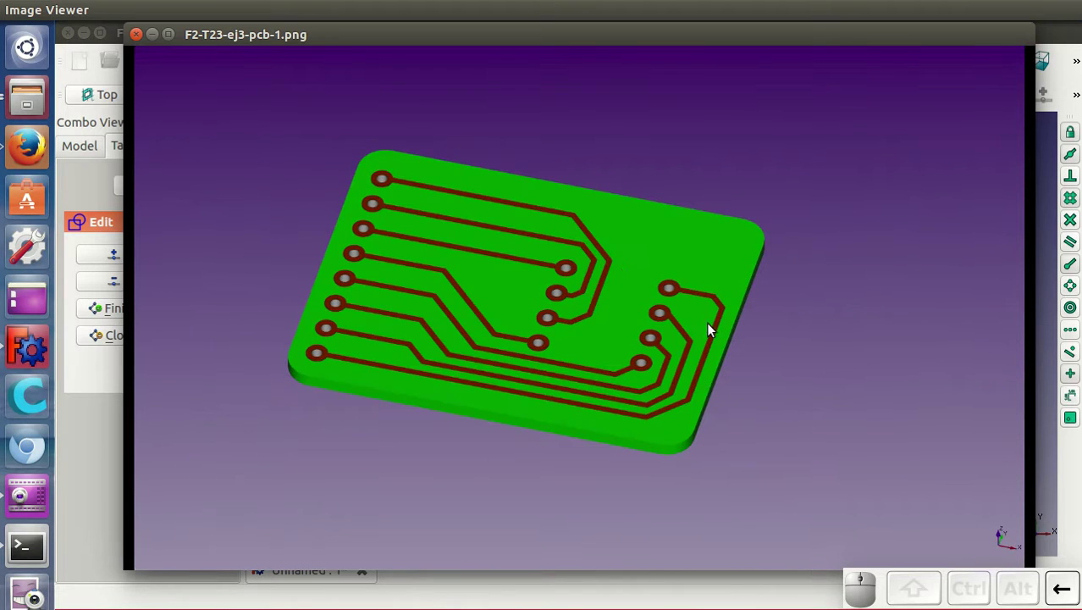